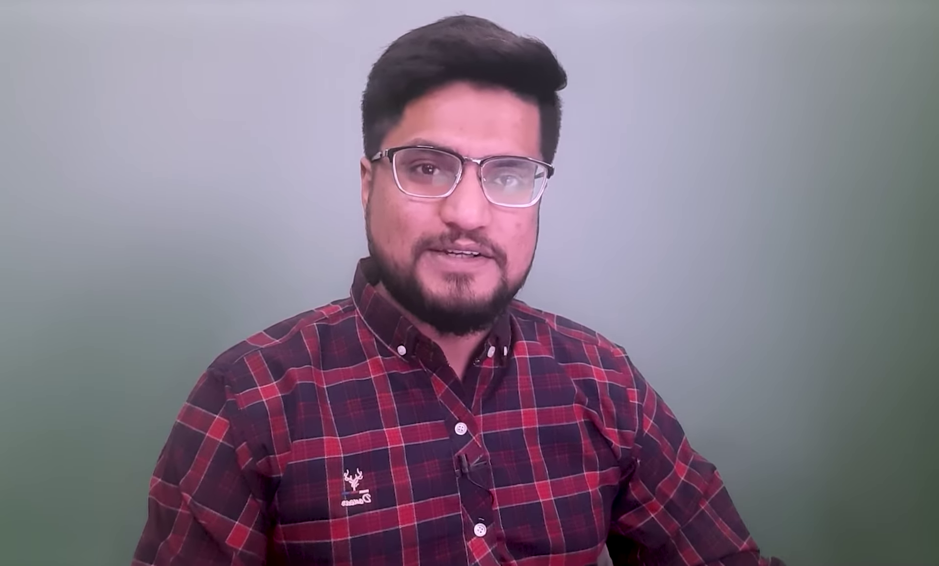
Step: Review the Floor dropdown variants (Architectural, Structural, By Face, Slab Edge) without choosing one
{"action": "key", "text": "ctrl+Num_Lock"}
{"action": "key", "text": "ctrl+2"}
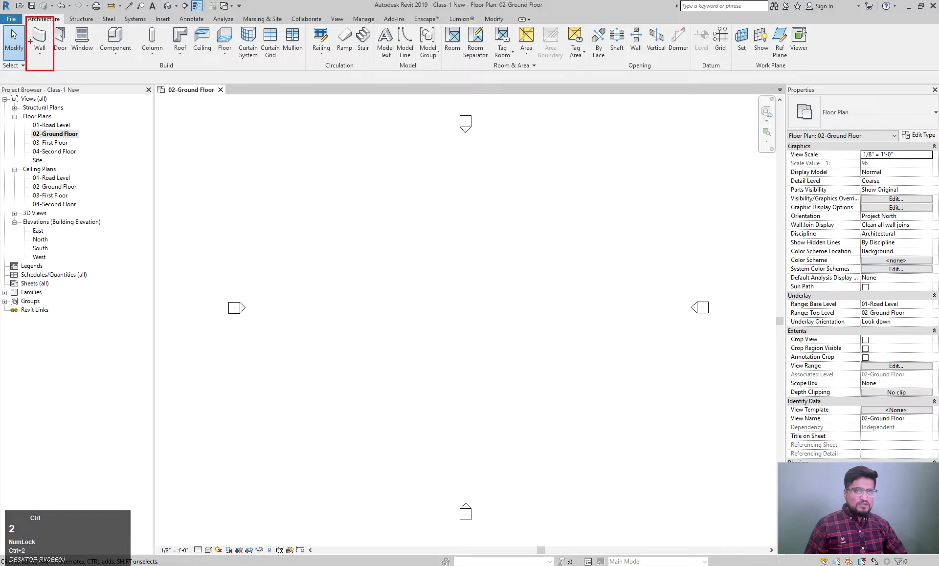
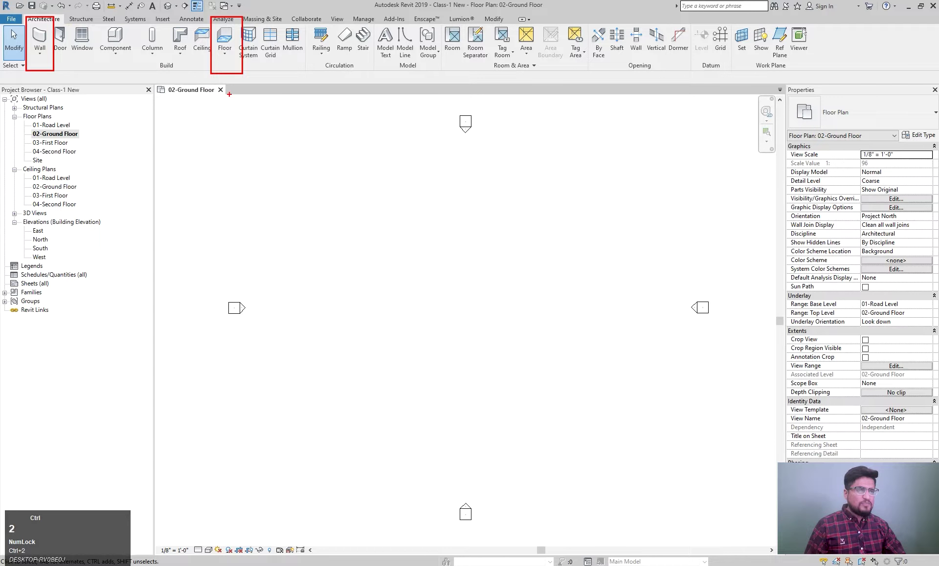
{"action": "key", "text": "Escape"}
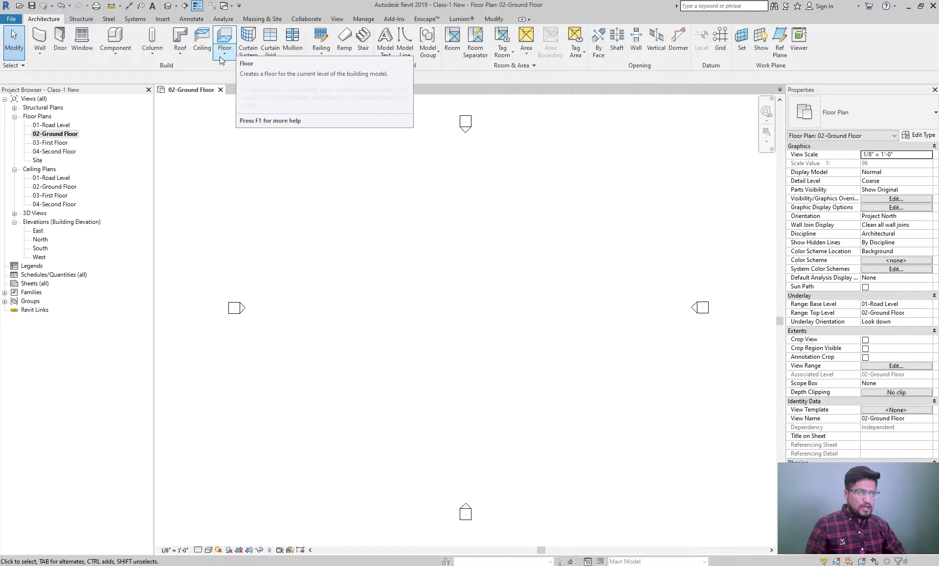
{"action": "left_click", "coordinate": [223, 58]}
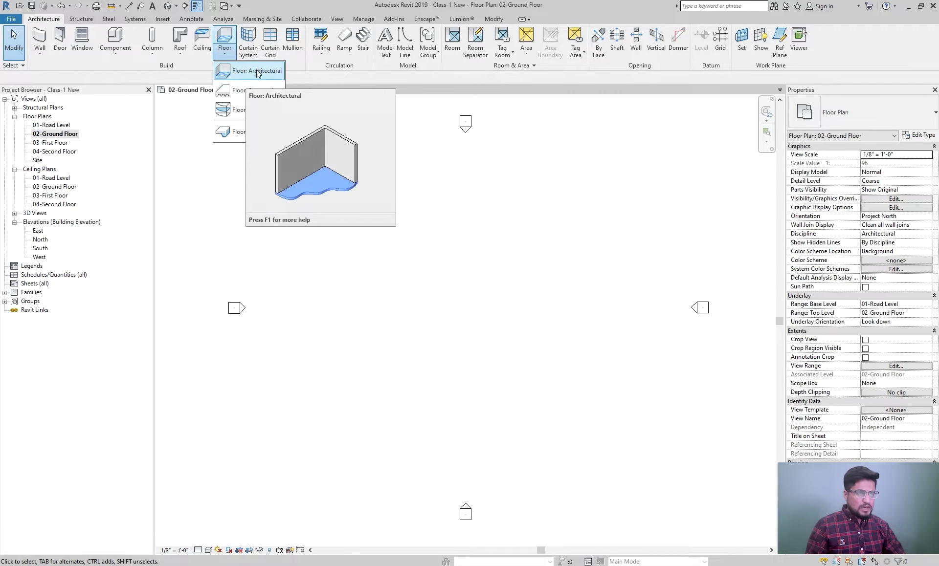
{"action": "key", "text": "Escape"}
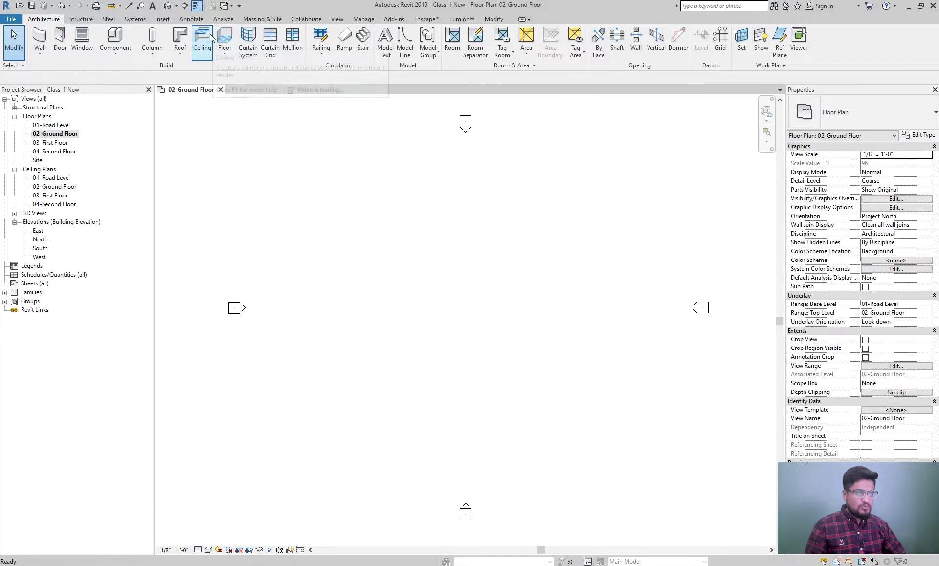
Step: Start Floor: Architectural and keep Generic - 12" after browsing the floor type selector
{"action": "left_click", "coordinate": [228, 30]}
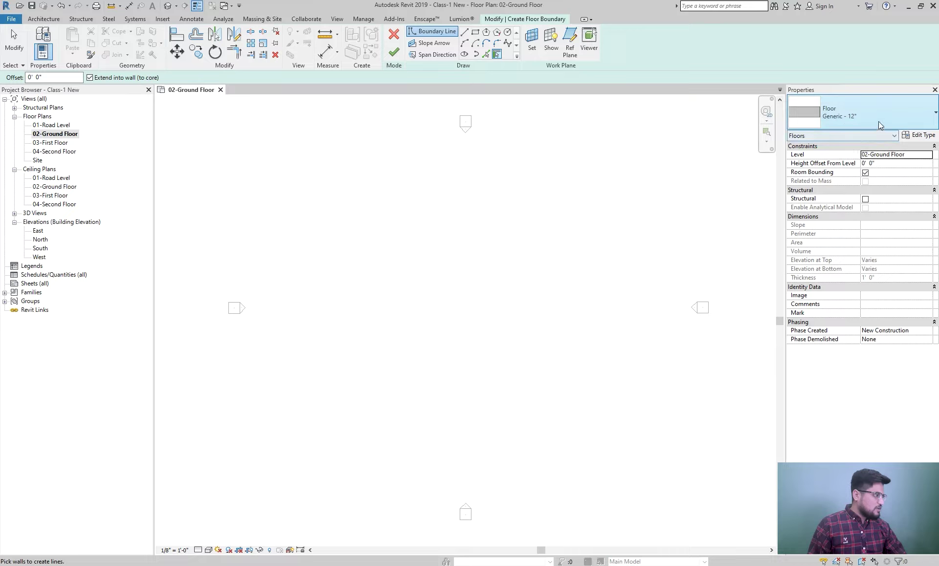
{"action": "left_click", "coordinate": [882, 122]}
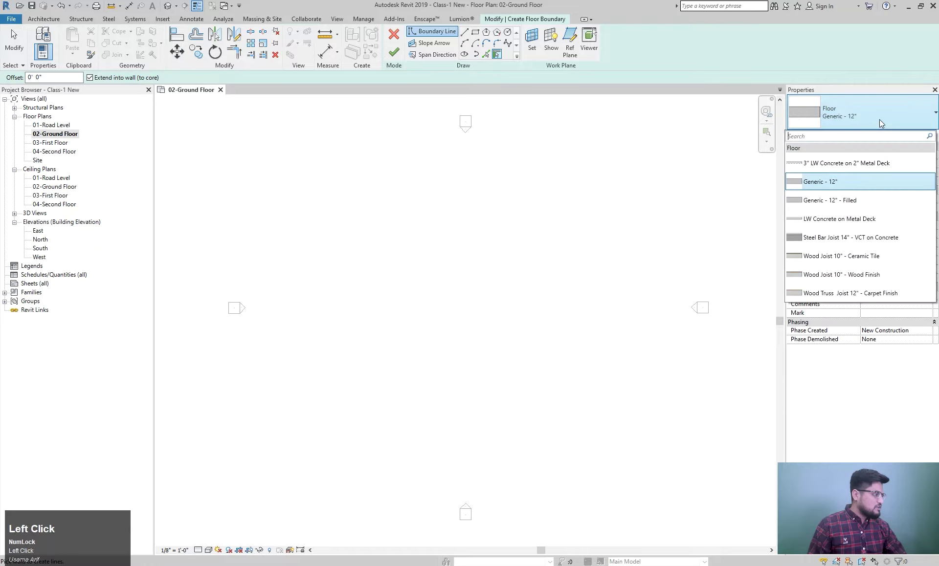
{"action": "scroll", "scroll_direction": "down", "scroll_amount": 3}
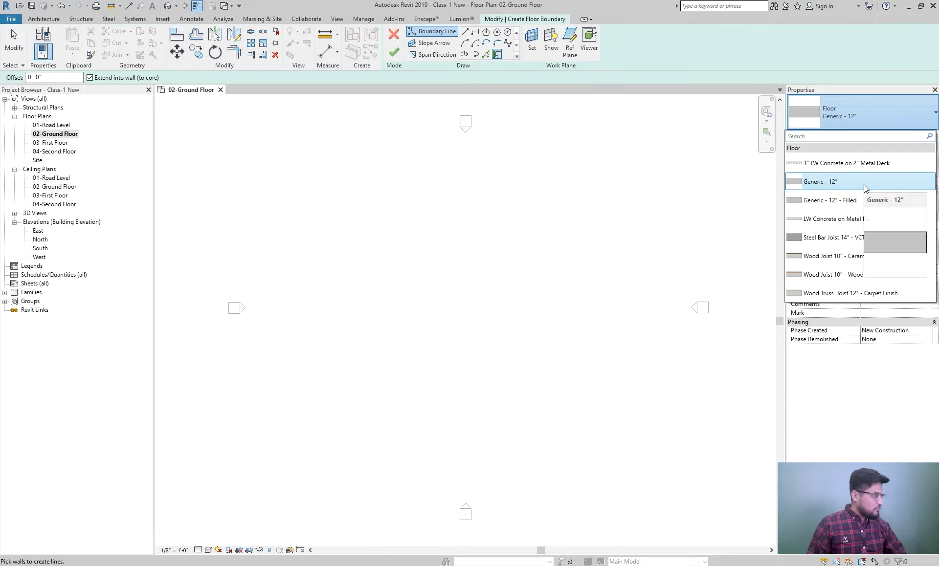
{"action": "left_click", "coordinate": [861, 185]}
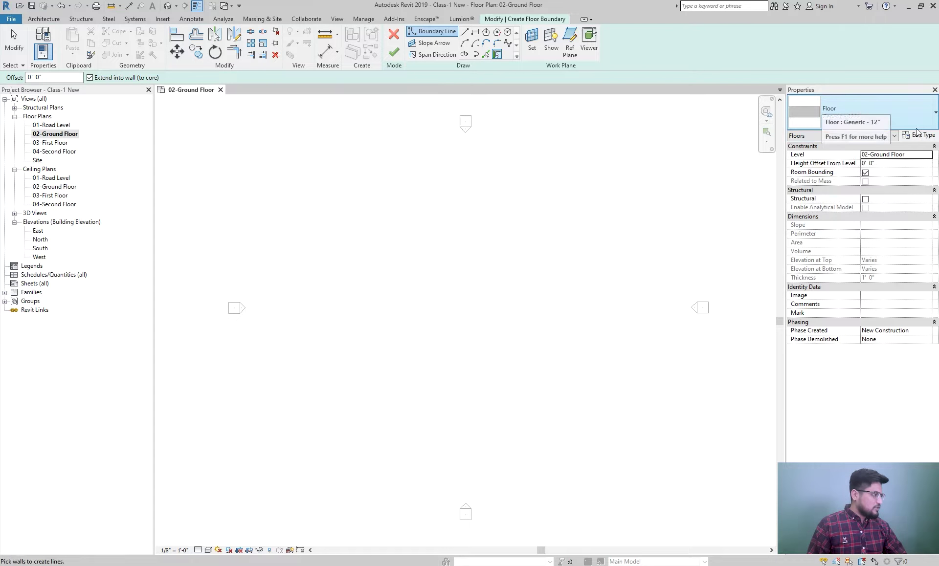
Step: Duplicate Generic - 12" in Type Properties as a new type named Floor 6"
{"action": "left_click", "coordinate": [923, 137]}
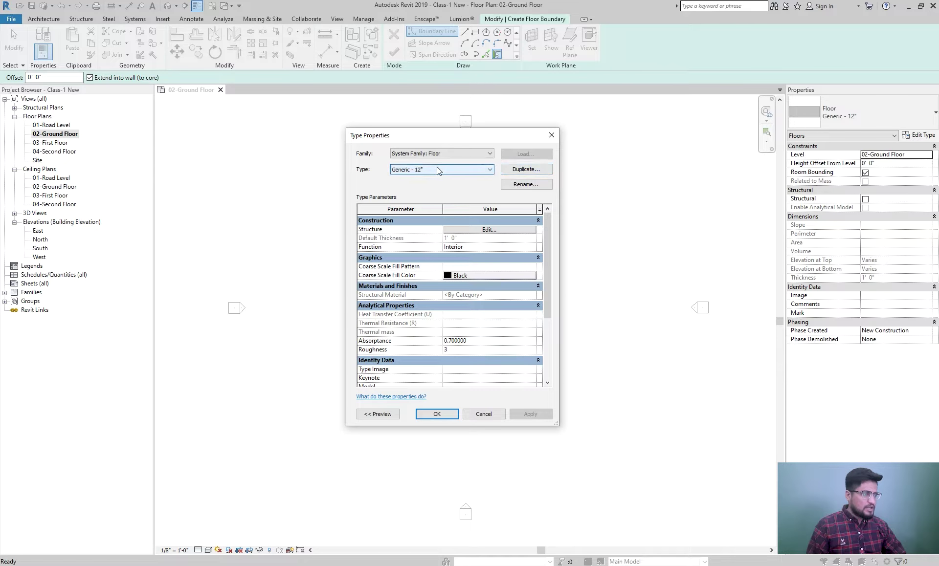
{"action": "left_click", "coordinate": [439, 169]}
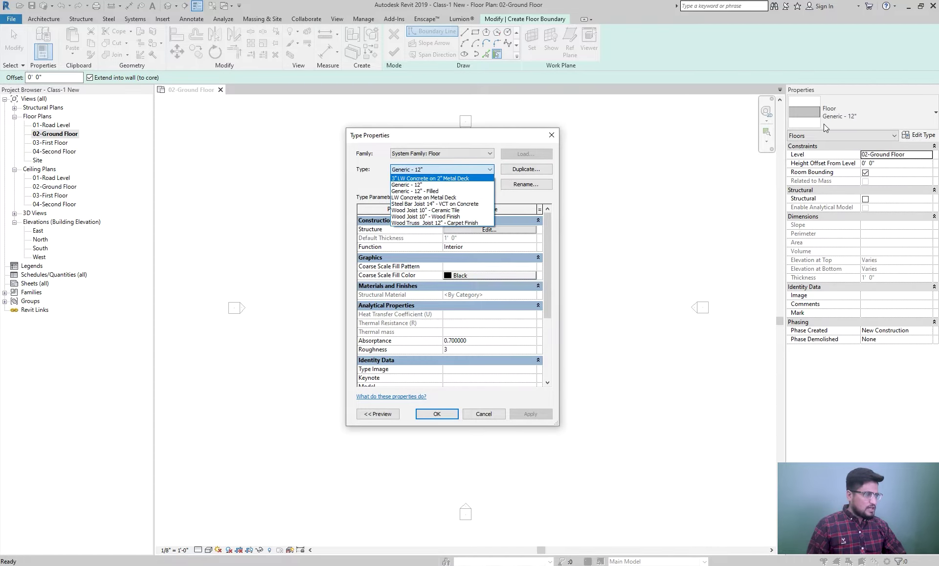
{"action": "key", "text": "Escape"}
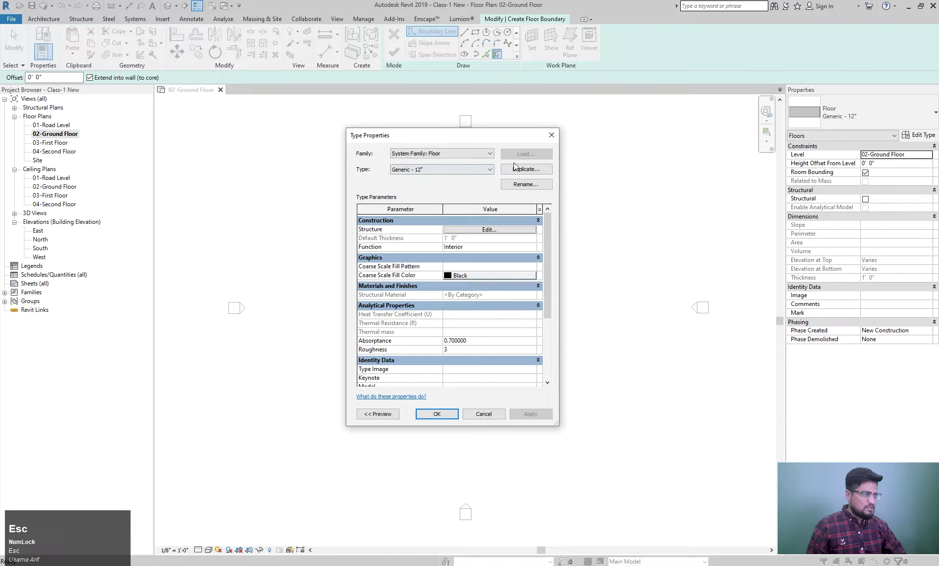
{"action": "left_click_drag", "start_coordinate": [523, 171], "coordinate": [523, 173]}
{"action": "key", "text": "shift+f"}
{"action": "key", "text": "l"}
{"action": "key", "text": "space"}
{"action": "key", "text": "6"}
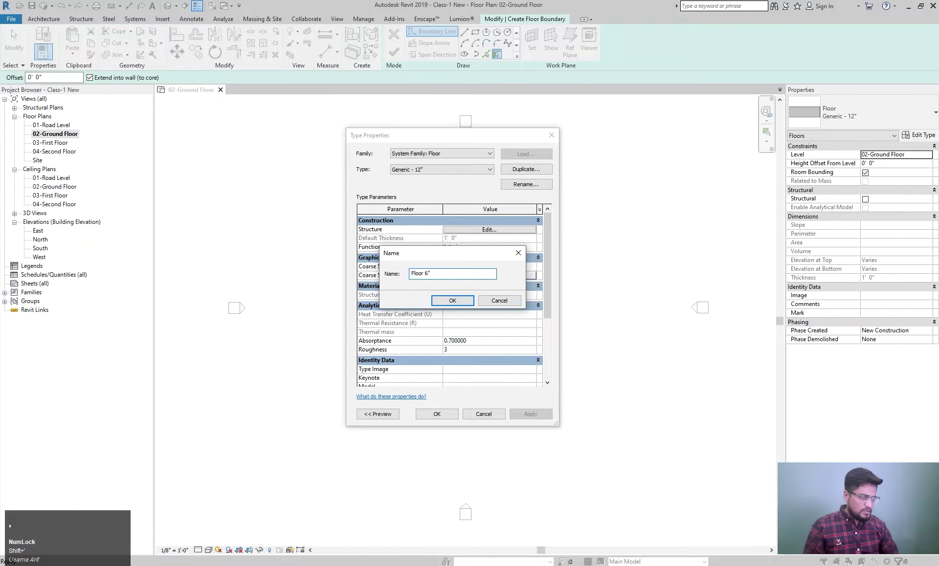
{"action": "left_click", "coordinate": [466, 301]}
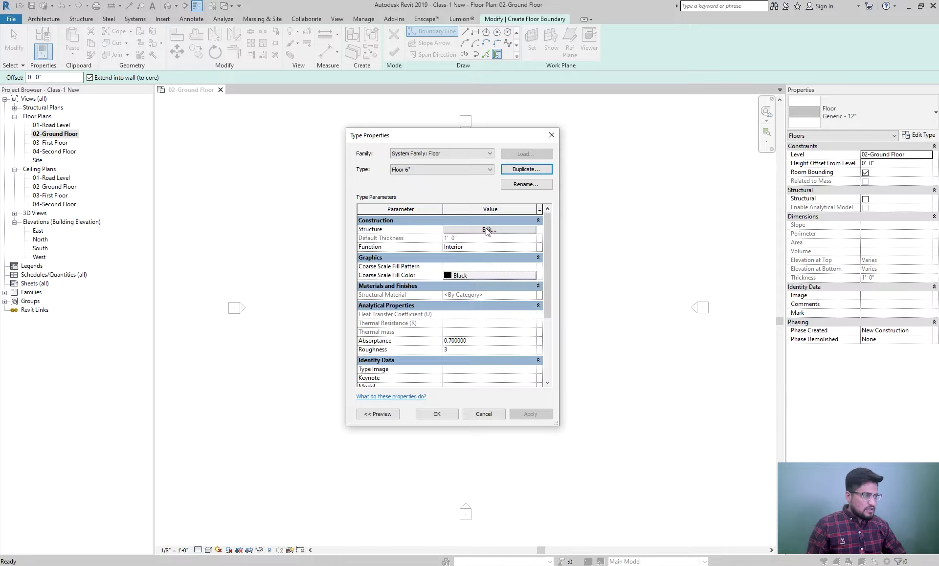
Step: Set the Floor 6" structure layer thickness to 6 inches and recheck its assembly
{"action": "left_click", "coordinate": [477, 230]}
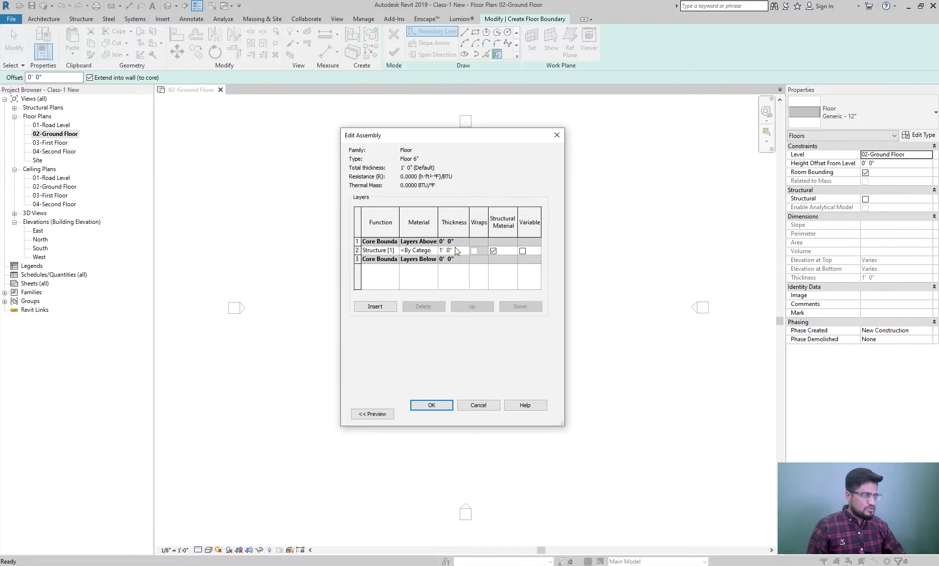
{"action": "left_click_drag", "start_coordinate": [460, 252], "coordinate": [410, 261]}
{"action": "key", "text": "shift+'"}
{"action": "left_click", "coordinate": [431, 410]}
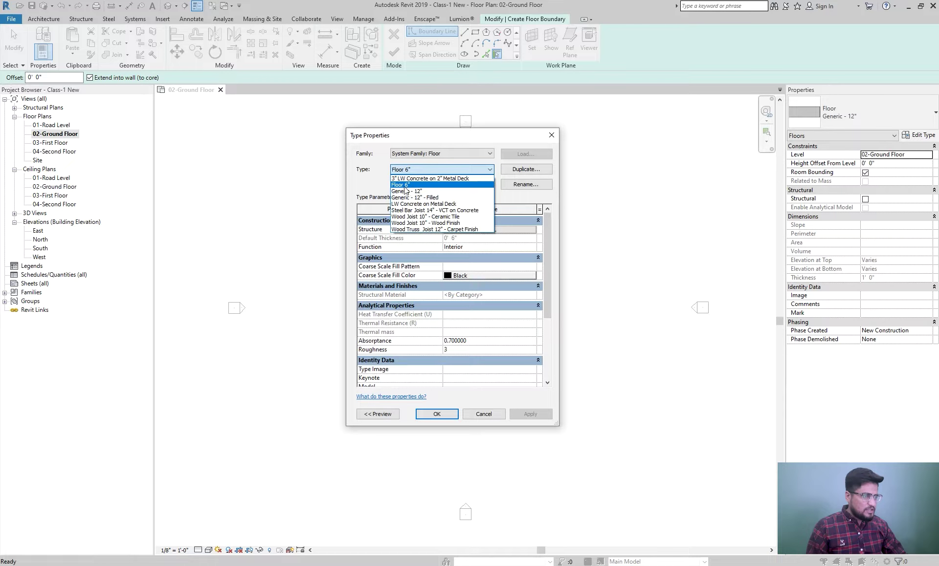
{"action": "left_click", "coordinate": [405, 187]}
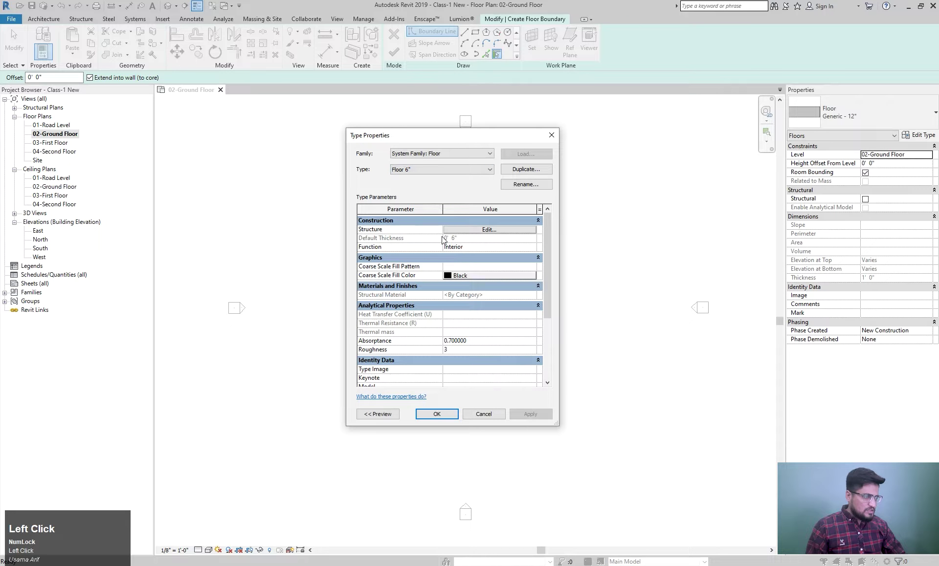
{"action": "left_click", "coordinate": [474, 233]}
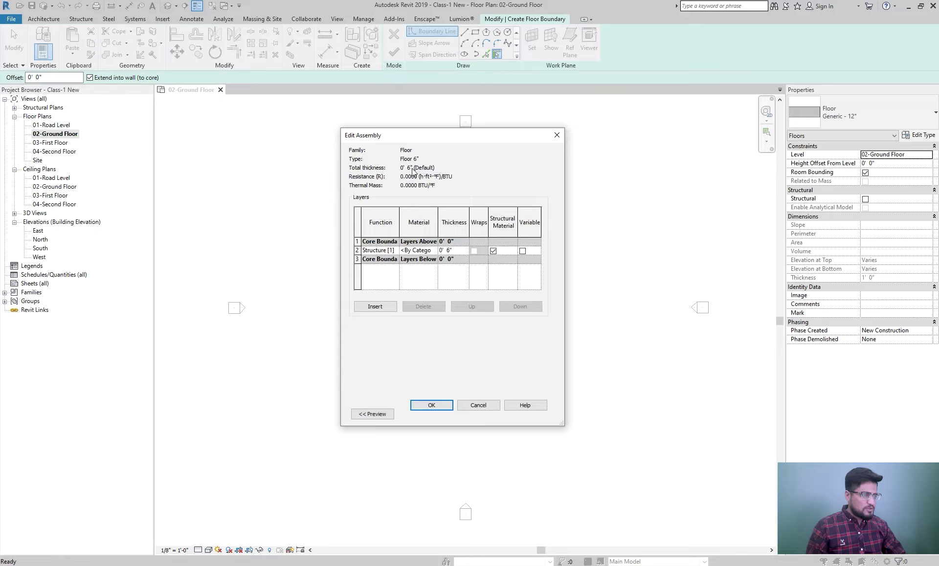
Step: Duplicate Floor 6" as Floor 9" with a 9-inch structure layer
{"action": "left_click", "coordinate": [429, 406]}
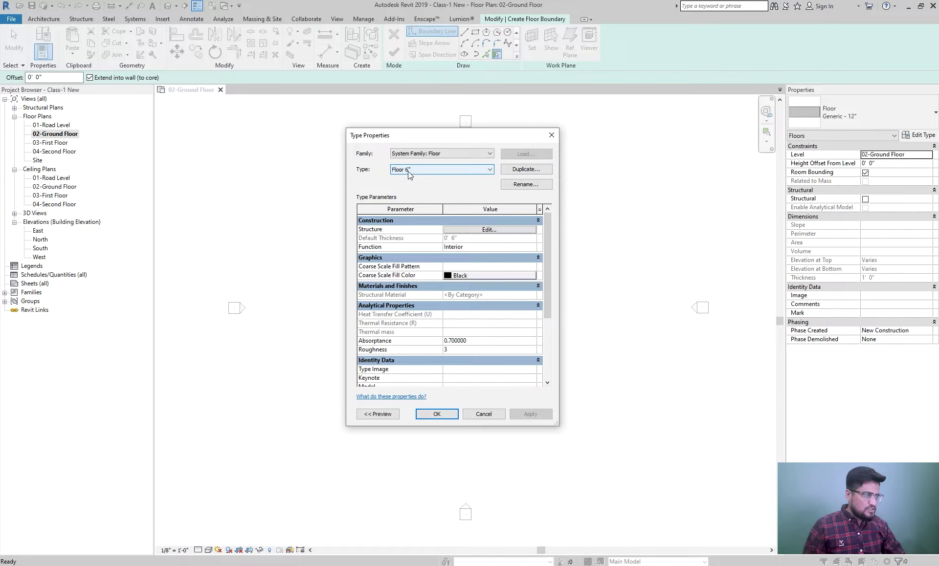
{"action": "left_click", "coordinate": [530, 170]}
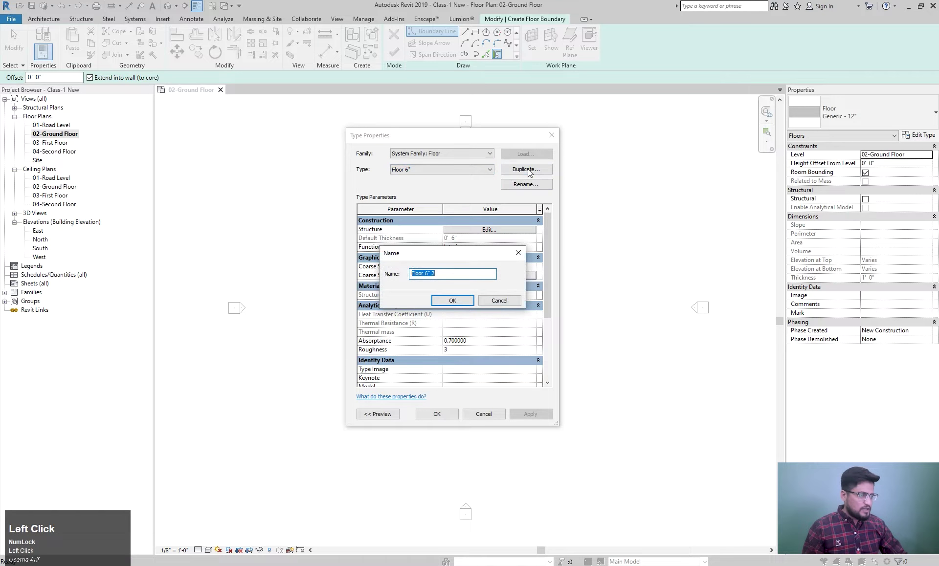
{"action": "key", "text": "l"}
{"action": "key", "text": "space"}
{"action": "key", "text": "shift+space"}
{"action": "left_click", "coordinate": [452, 305]}
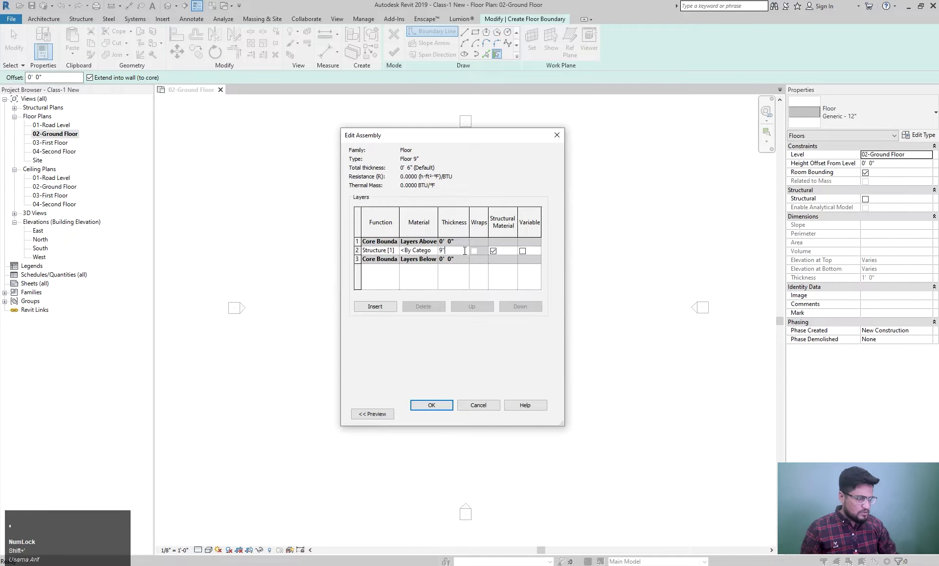
{"action": "left_click", "coordinate": [442, 418]}
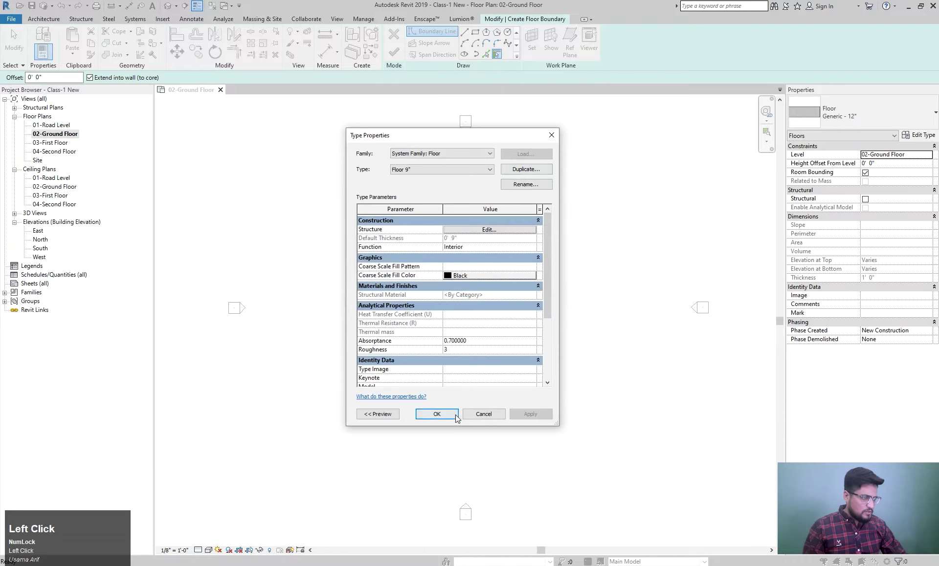
Step: Duplicate again as Floor 12" with a 12-inch structure layer
{"action": "key", "text": "l"}
{"action": "key", "text": "space"}
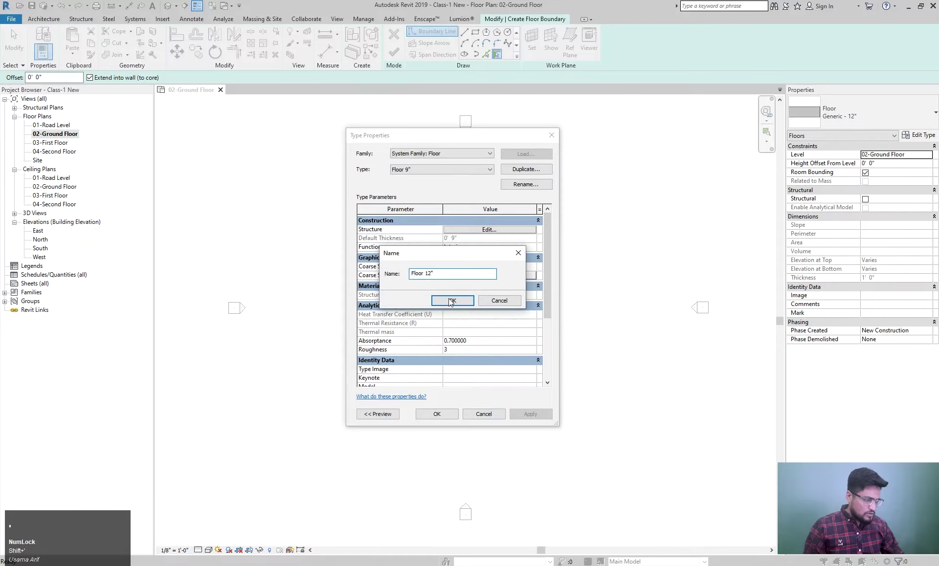
{"action": "left_click", "coordinate": [449, 306]}
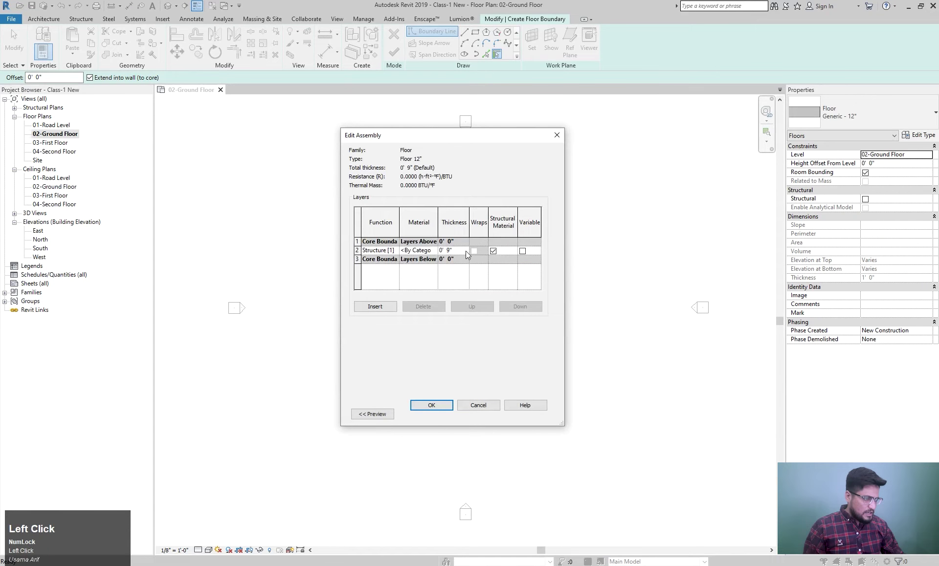
{"action": "key", "text": "Return"}
{"action": "left_click", "coordinate": [427, 412]}
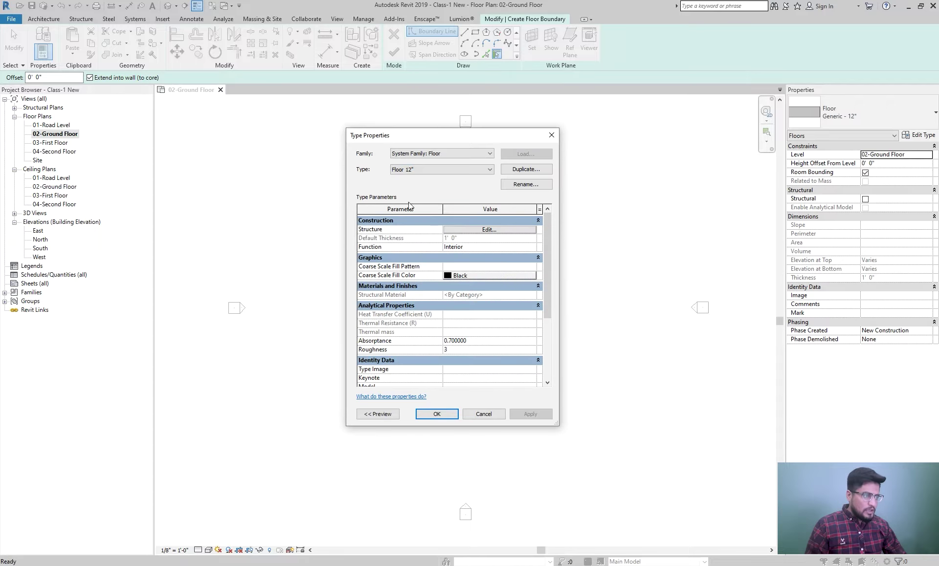
Step: Rename the Floor 6" type with a '1-' prefix to 1-Floor 6"
{"action": "left_click", "coordinate": [438, 174]}
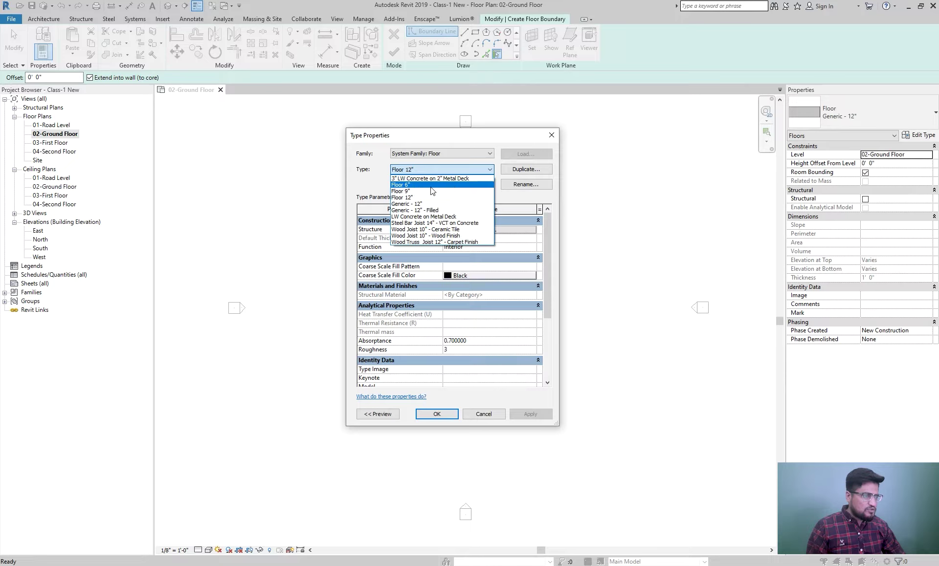
{"action": "left_click", "coordinate": [431, 189]}
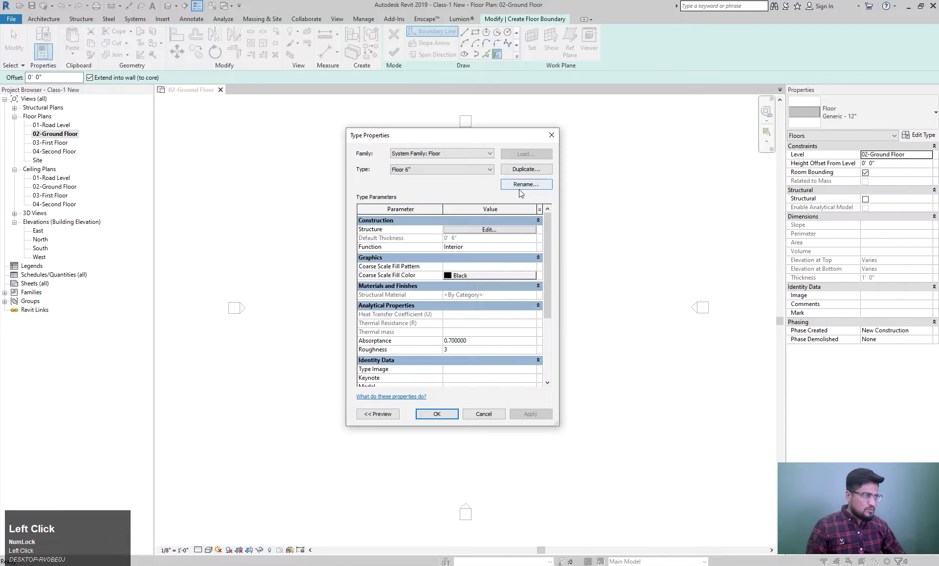
{"action": "left_click", "coordinate": [529, 188]}
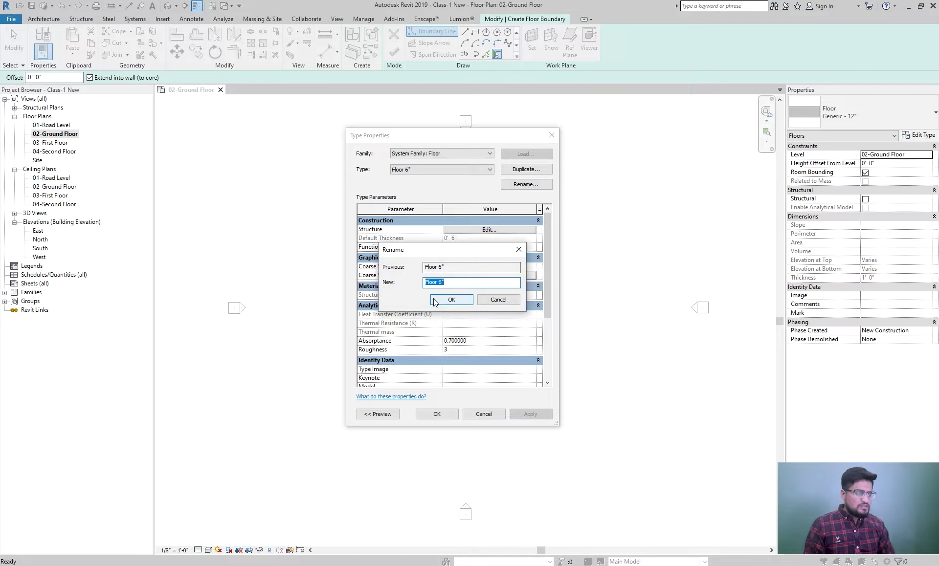
{"action": "key", "text": "Left"}
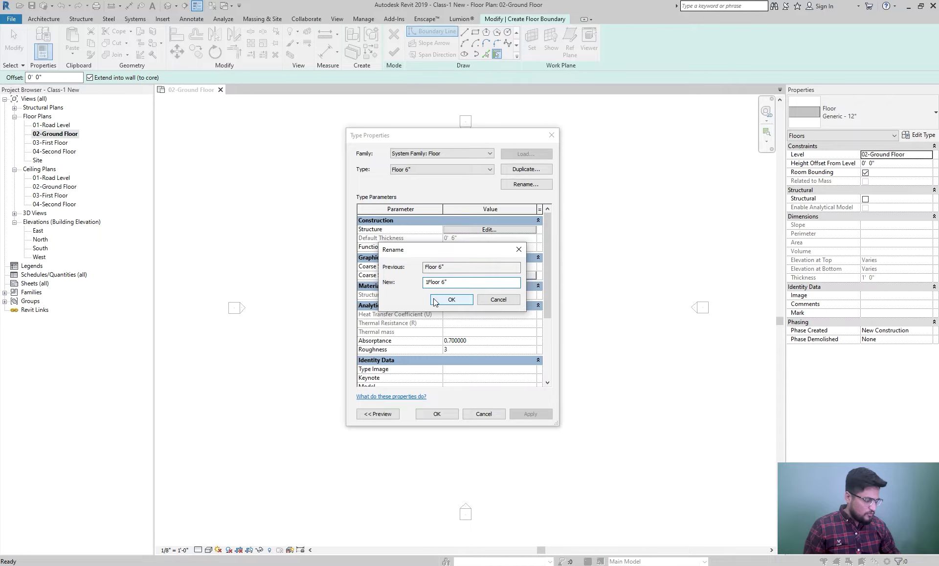
Step: Rename the remaining types to 1-Floor 9" and 1-Floor 12", then choose 1-Floor 6"
{"action": "left_click_drag", "start_coordinate": [442, 300], "coordinate": [468, 173]}
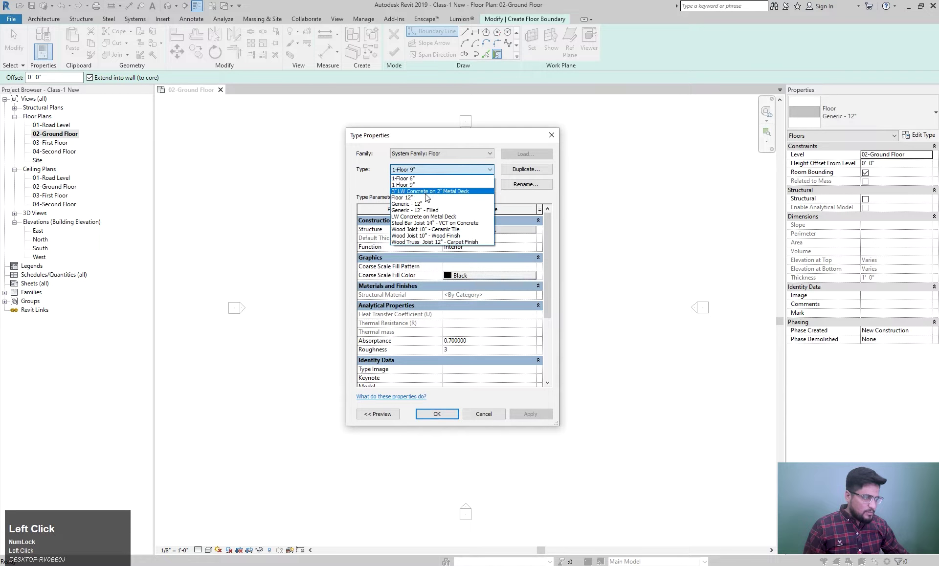
{"action": "key", "text": "Left"}
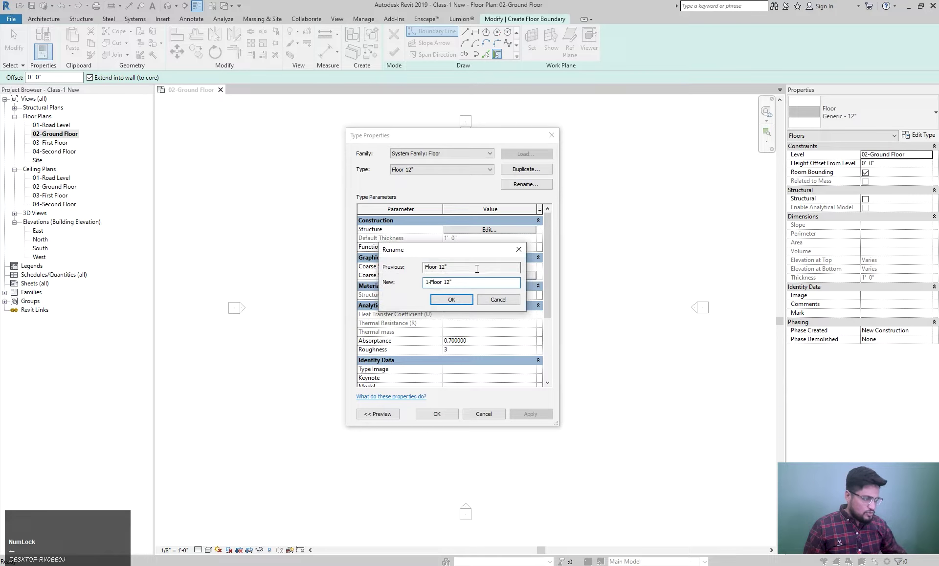
{"action": "left_click", "coordinate": [457, 305]}
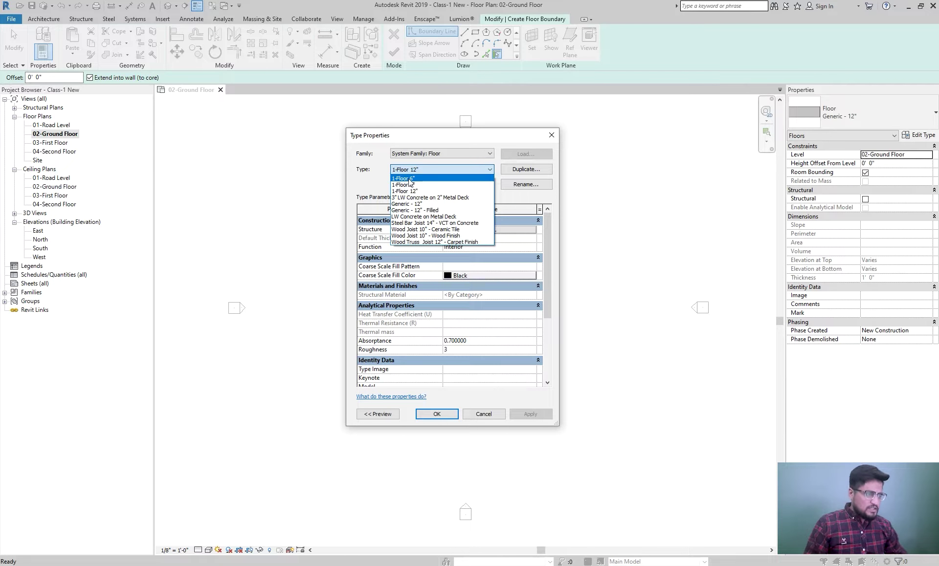
{"action": "left_click", "coordinate": [411, 181]}
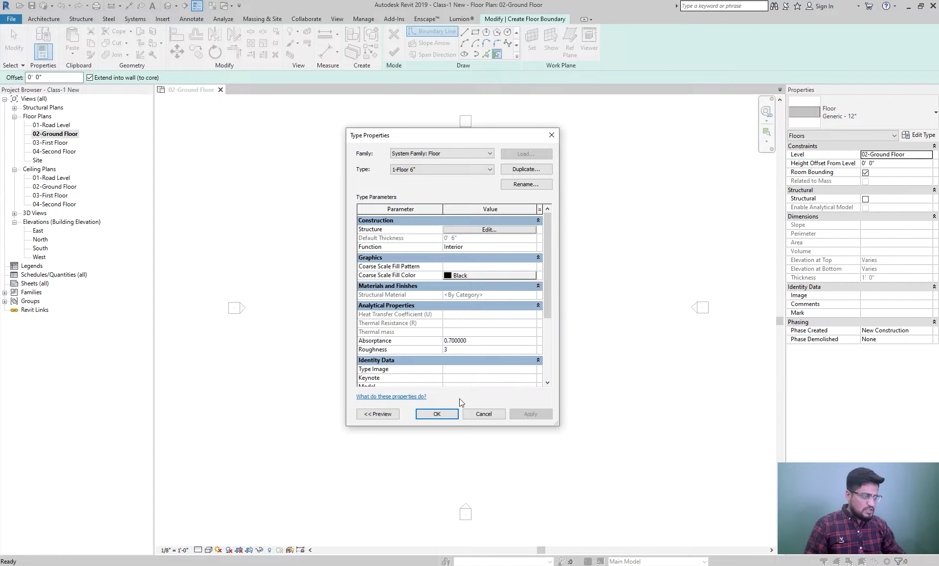
Step: Accept 1-Floor 6" and sketch boundary lines of the floor outline about 29'-6" wide on the plan
{"action": "left_click", "coordinate": [436, 416]}
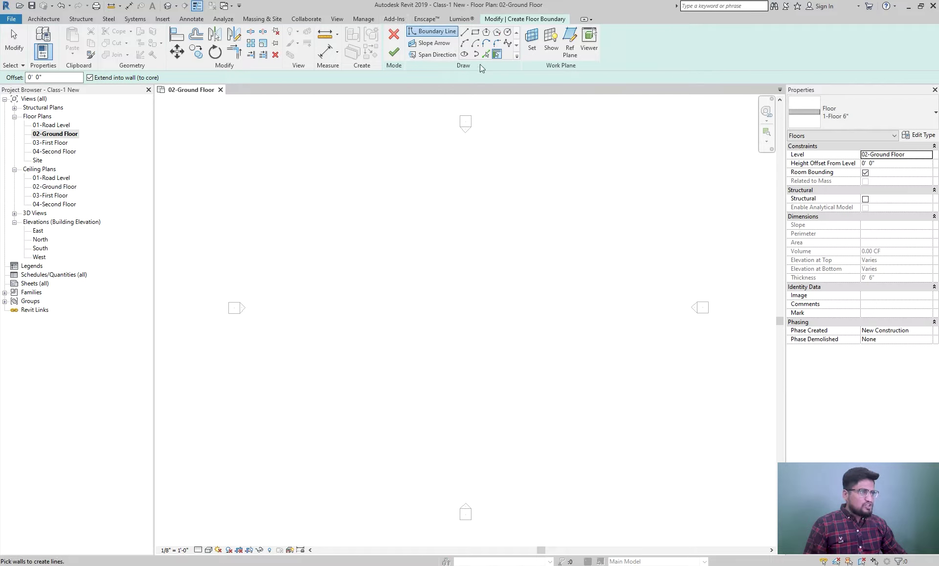
{"action": "left_click", "coordinate": [468, 35]}
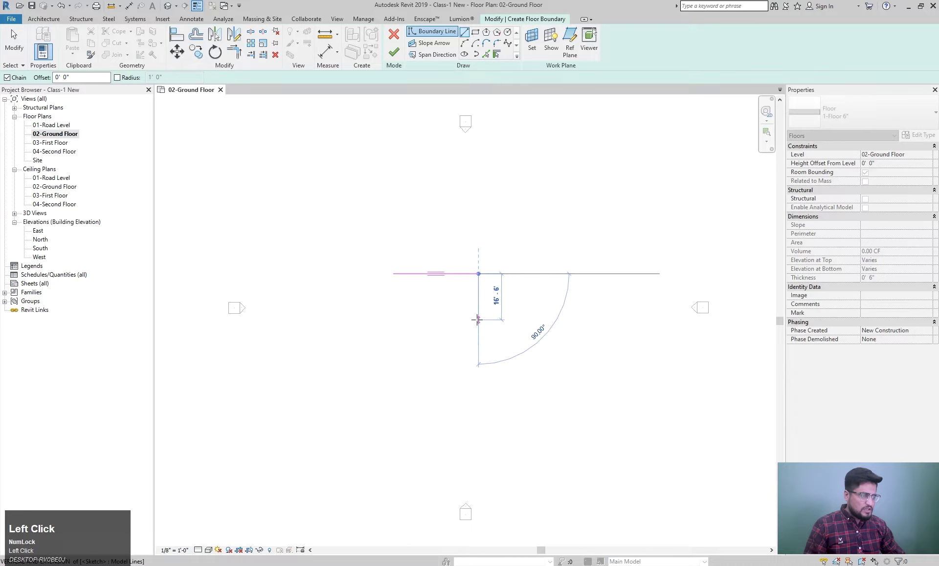
{"action": "scroll", "scroll_direction": "up", "scroll_amount": 3}
{"action": "key", "text": "'"}
{"action": "key", "text": "Return"}
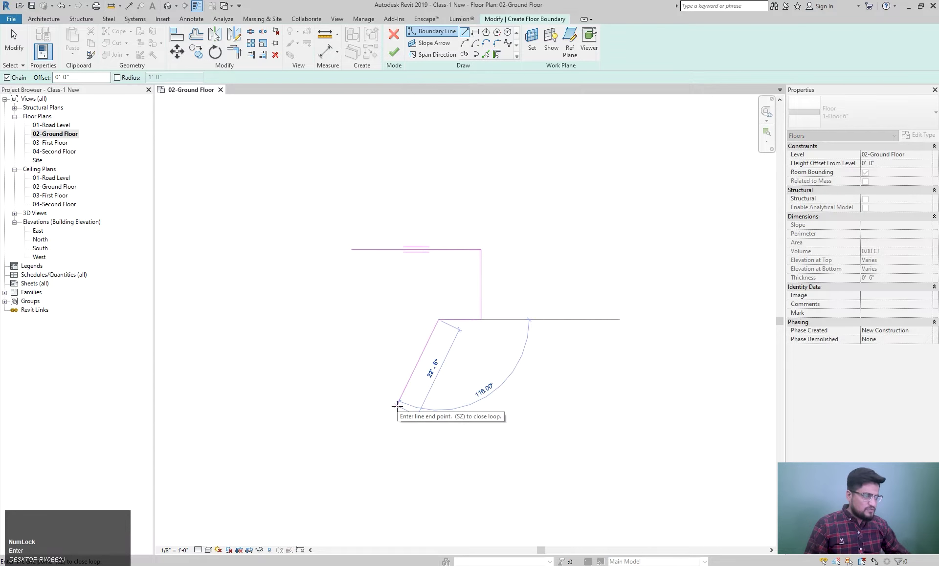
{"action": "key", "text": "Escape"}
{"action": "left_click", "coordinate": [478, 37]}
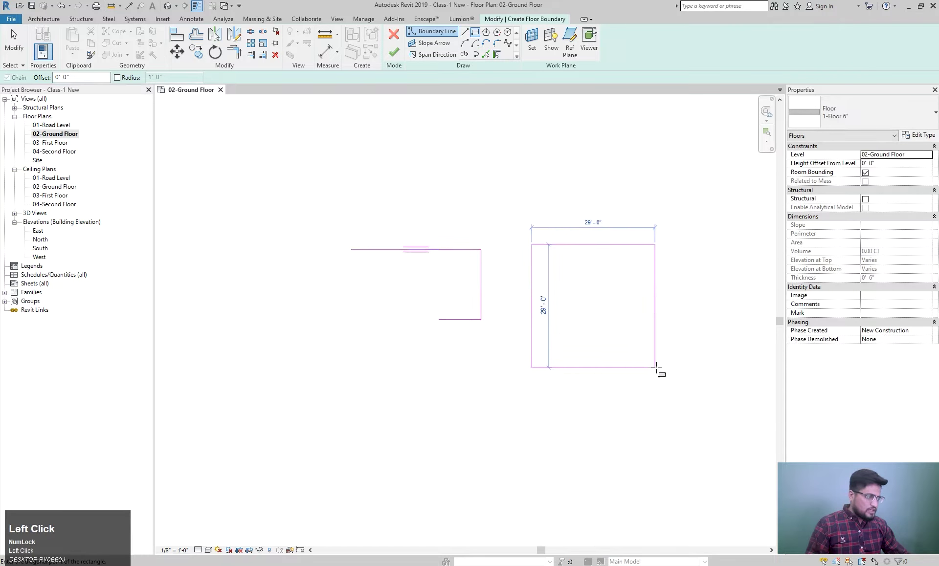
{"action": "key", "text": "Escape"}
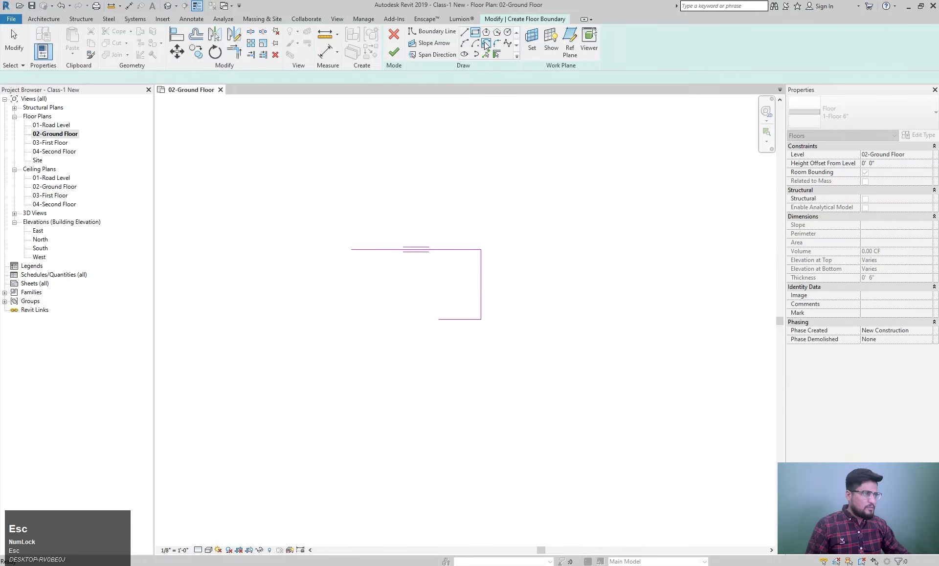
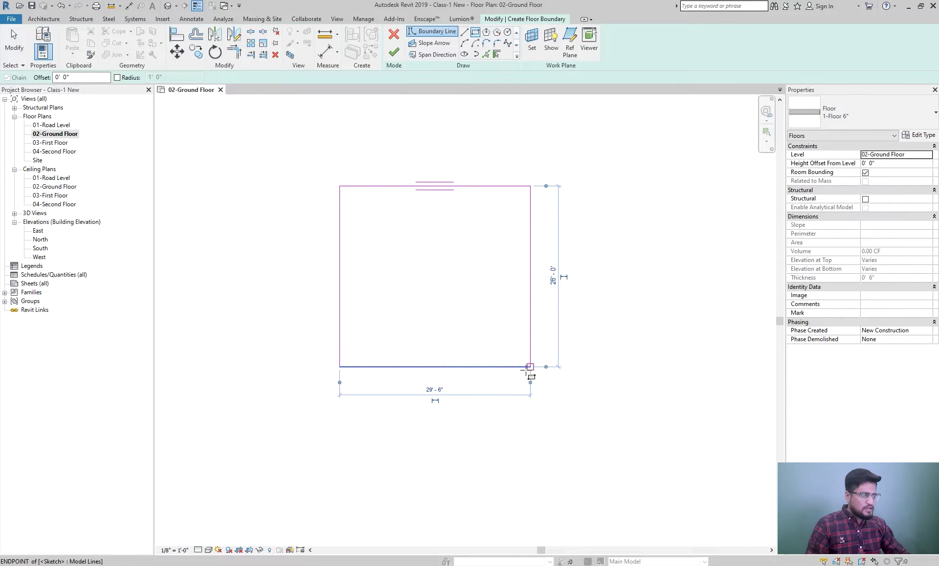
Step: Set the boundary width dimension to 10 feet
{"action": "left_click", "coordinate": [435, 395]}
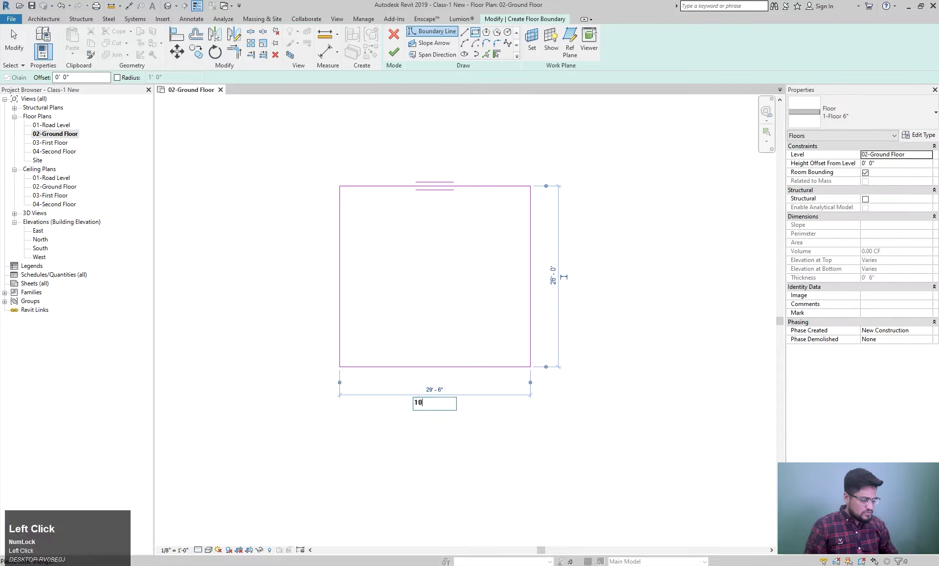
{"action": "key", "text": "'"}
{"action": "key", "text": "Return"}
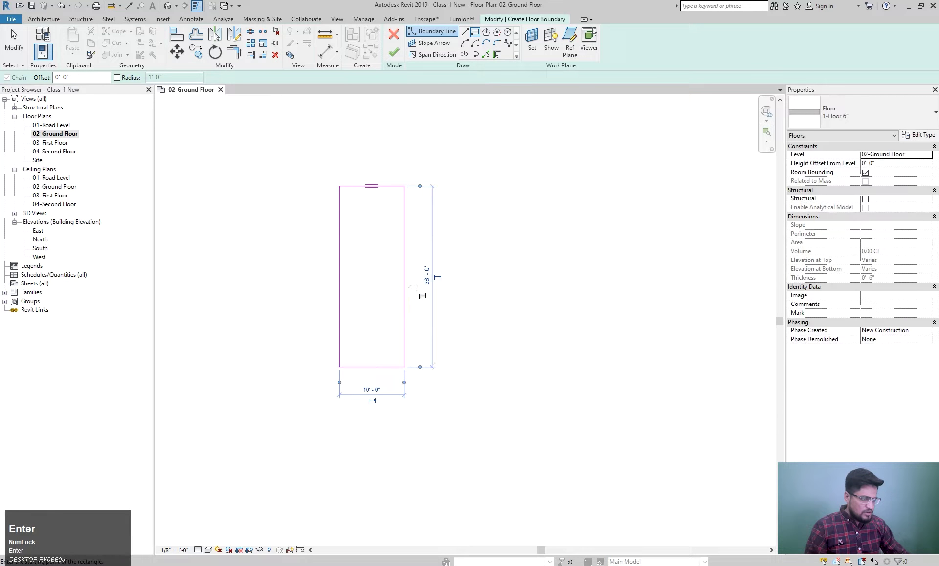
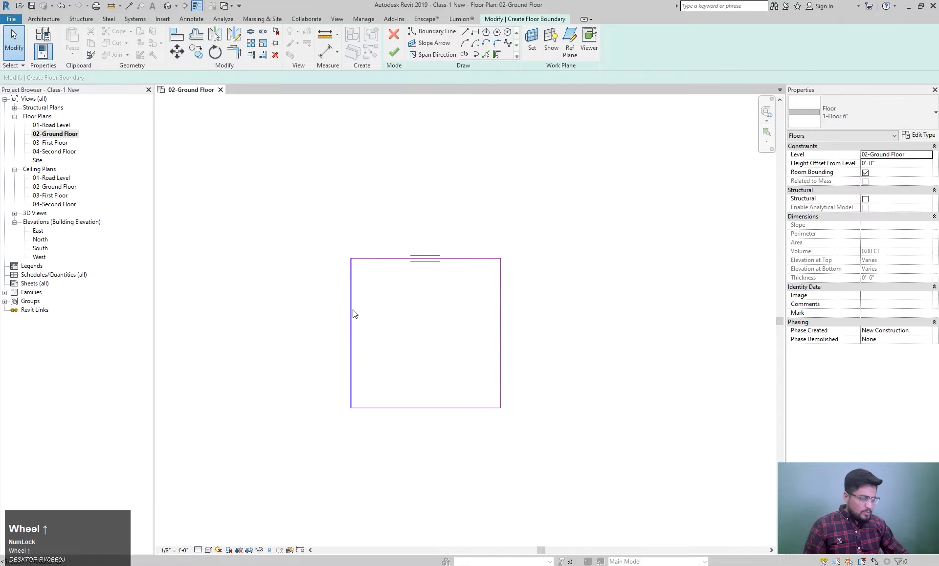
{"action": "scroll", "scroll_direction": "up", "scroll_amount": 3}
Step: Select and inspect the boundary lines of the closed square outline
{"action": "left_click", "coordinate": [356, 338]}
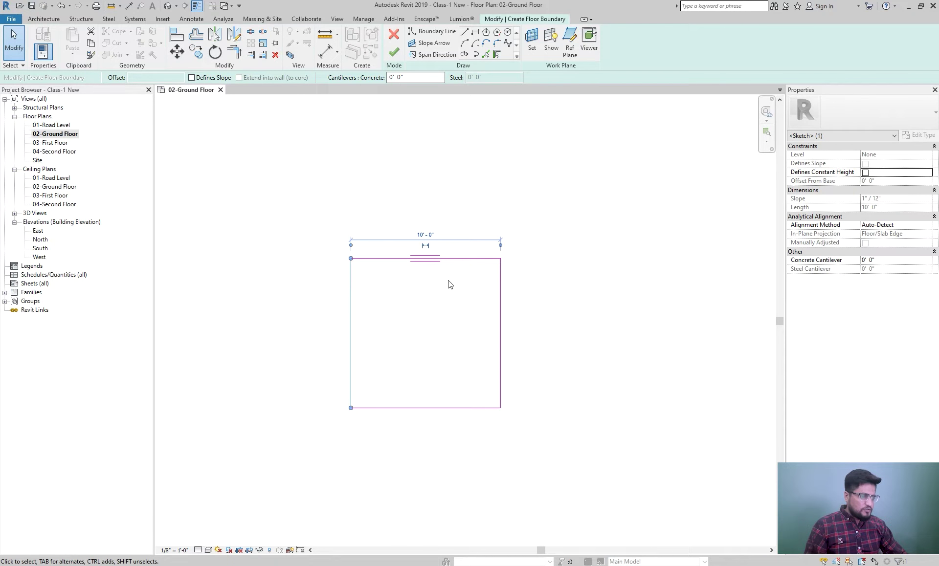
{"action": "key", "text": "Escape"}
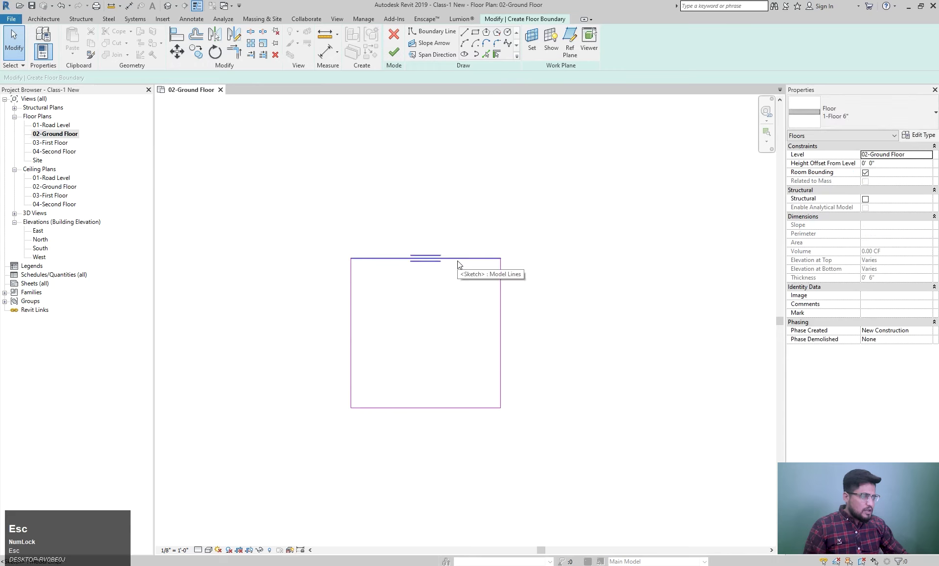
{"action": "left_click_drag", "start_coordinate": [461, 262], "coordinate": [511, 311]}
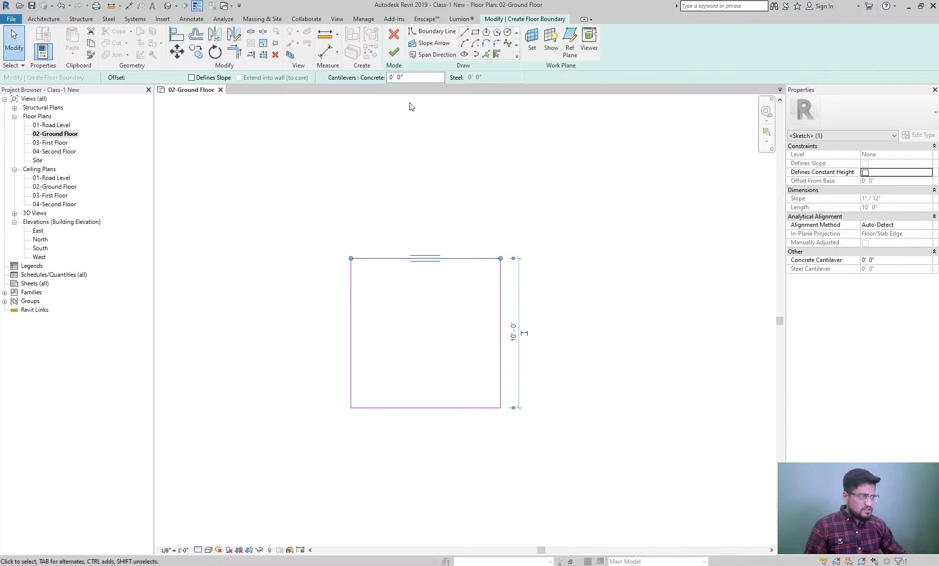
{"action": "key", "text": "Escape"}
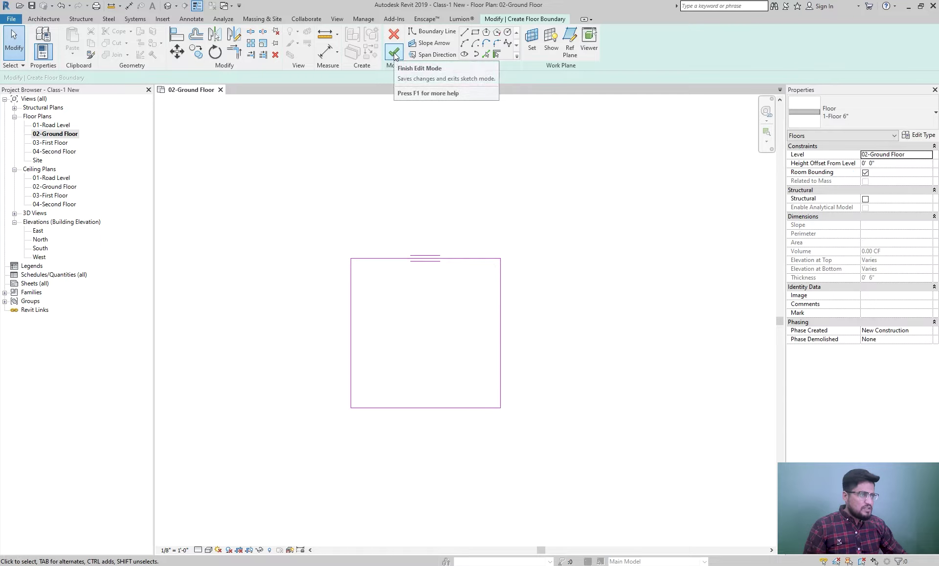
Step: Finish the sketch to create the 10-foot square 1-Floor 6" floor and check its properties (100 SF)
{"action": "left_click", "coordinate": [397, 54]}
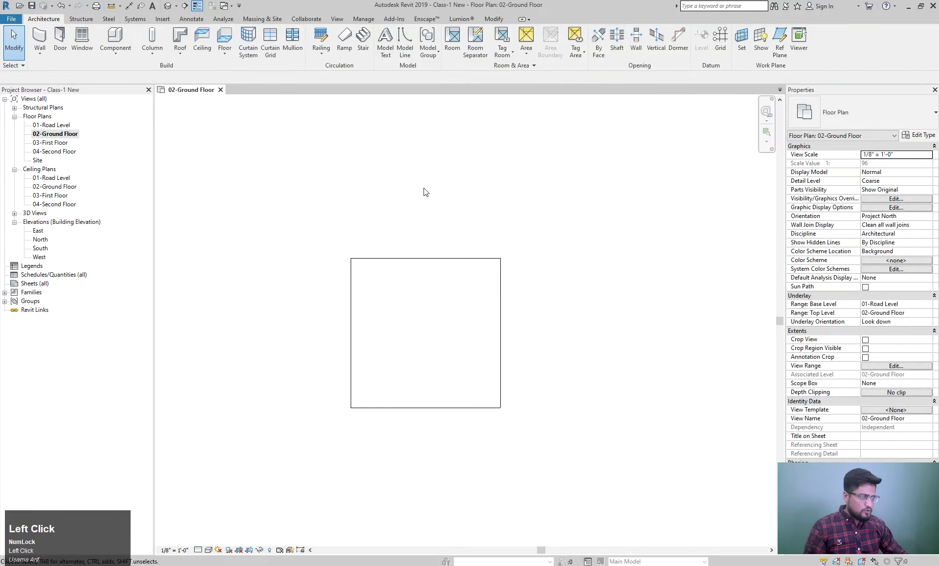
{"action": "left_click", "coordinate": [417, 260]}
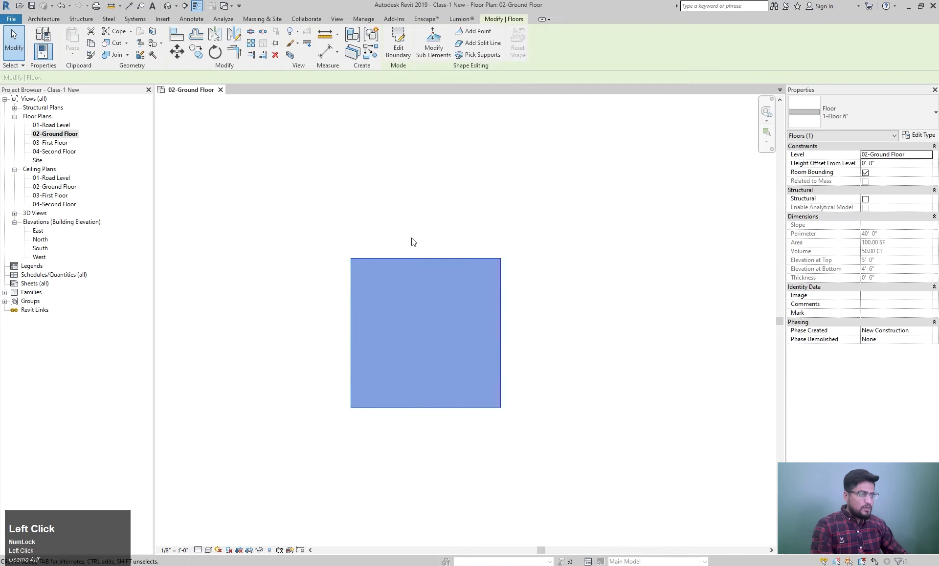
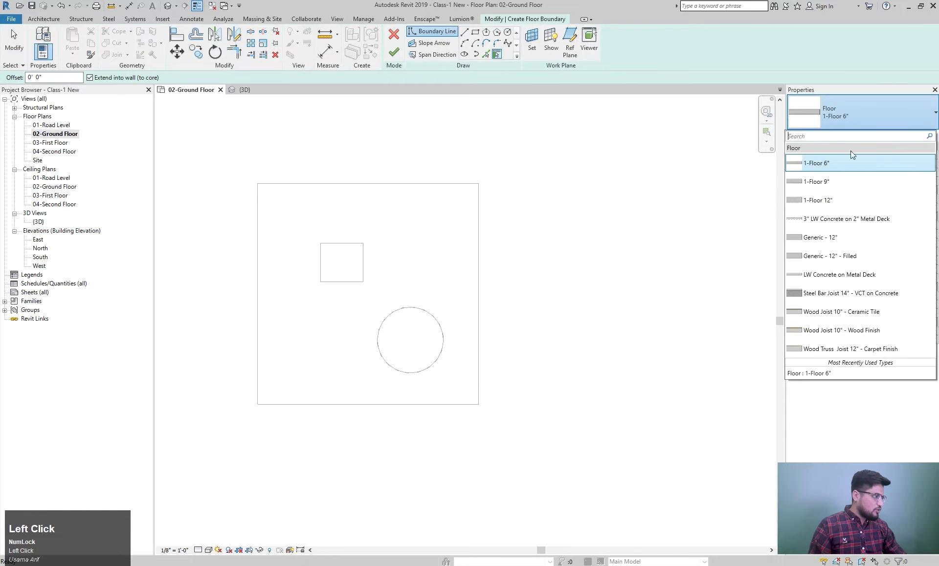
Step: Pick the 1-Floor 9" type and sketch a rectangular boundary to the right of the floor with openings
{"action": "scroll", "scroll_direction": "up", "scroll_amount": 3}
{"action": "left_click", "coordinate": [838, 186]}
{"action": "scroll", "scroll_direction": "down", "scroll_amount": 3}
{"action": "middle_click", "coordinate": [529, 247]}
{"action": "left_click", "coordinate": [478, 37]}
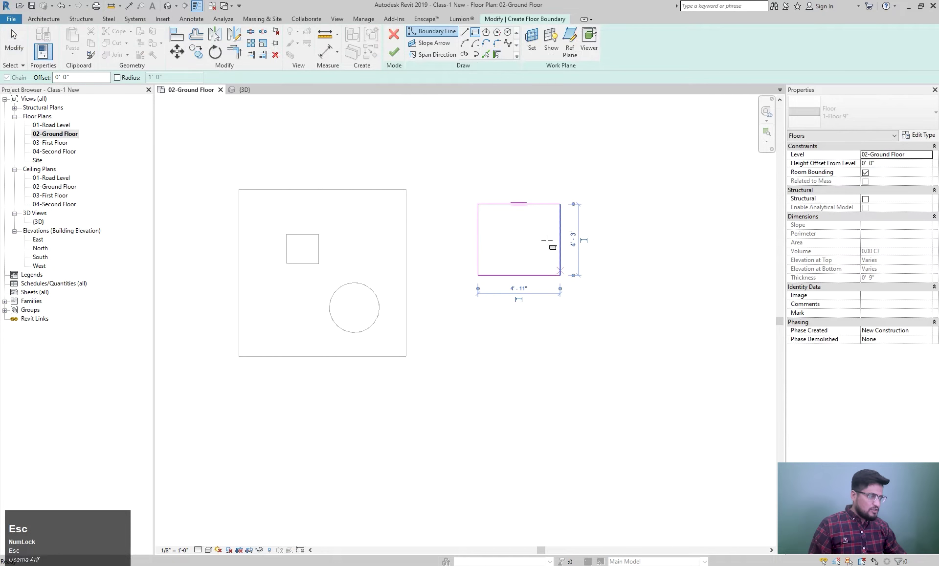
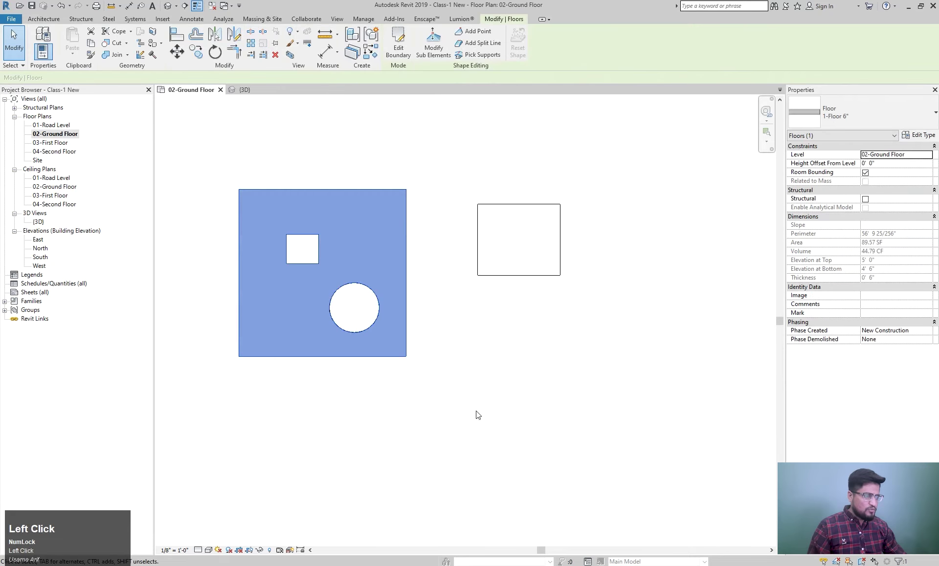
{"action": "scroll", "scroll_direction": "up", "scroll_amount": 3}
{"action": "middle_click", "coordinate": [534, 384]}
Step: Select the practice floors and delete them from the Ground Floor plan
{"action": "key", "text": "Escape"}
{"action": "left_click", "coordinate": [620, 409]}
{"action": "key", "text": "Delete"}
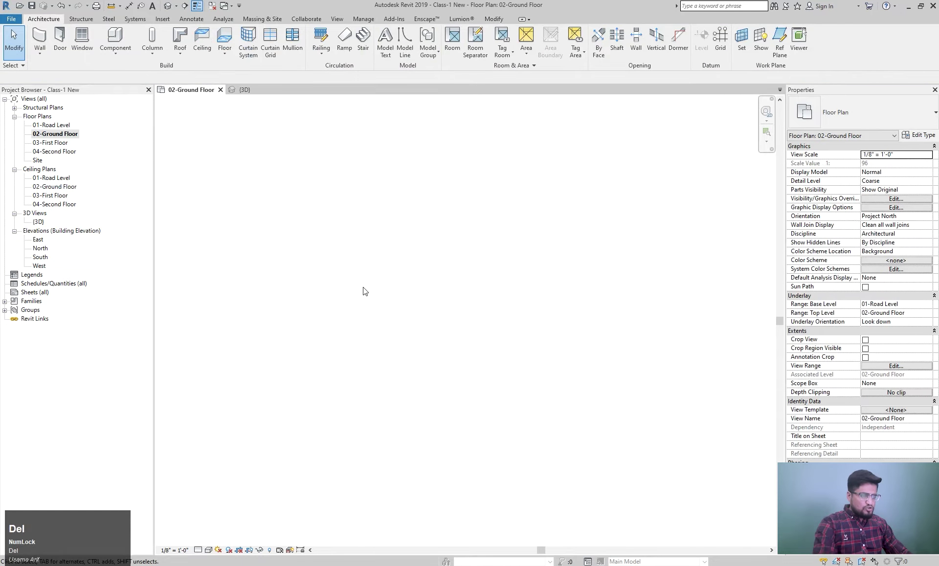
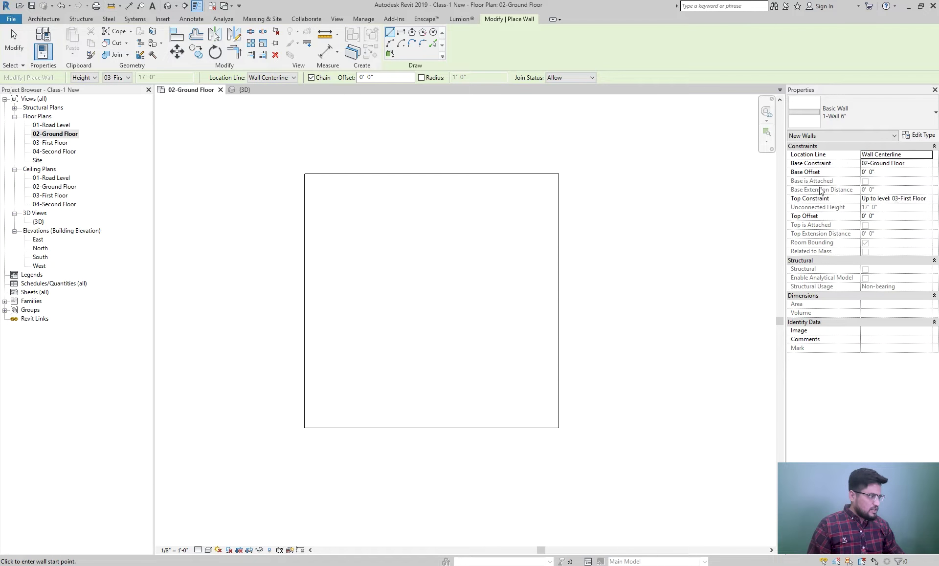
{"action": "scroll", "scroll_direction": "up", "scroll_amount": 3}
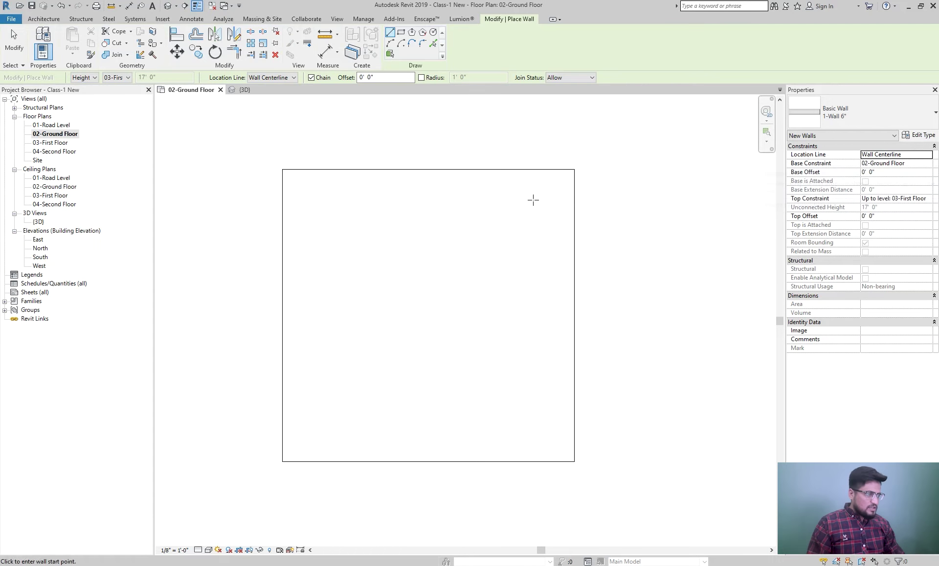
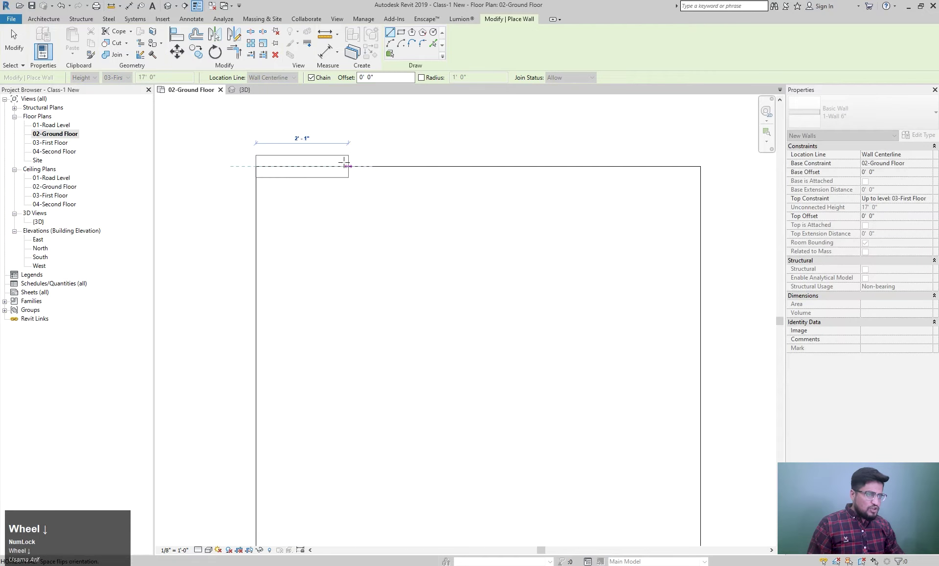
{"action": "scroll", "scroll_direction": "down", "scroll_amount": 3}
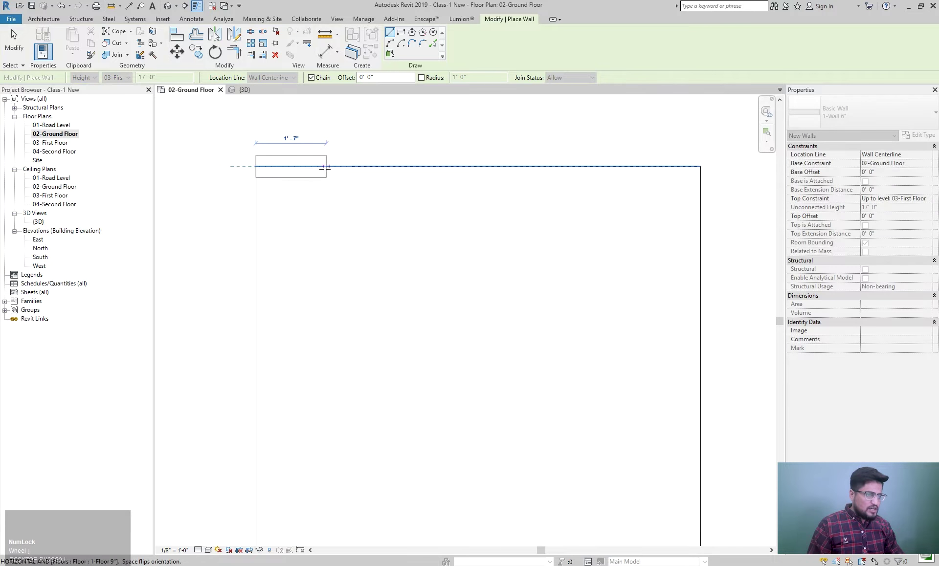
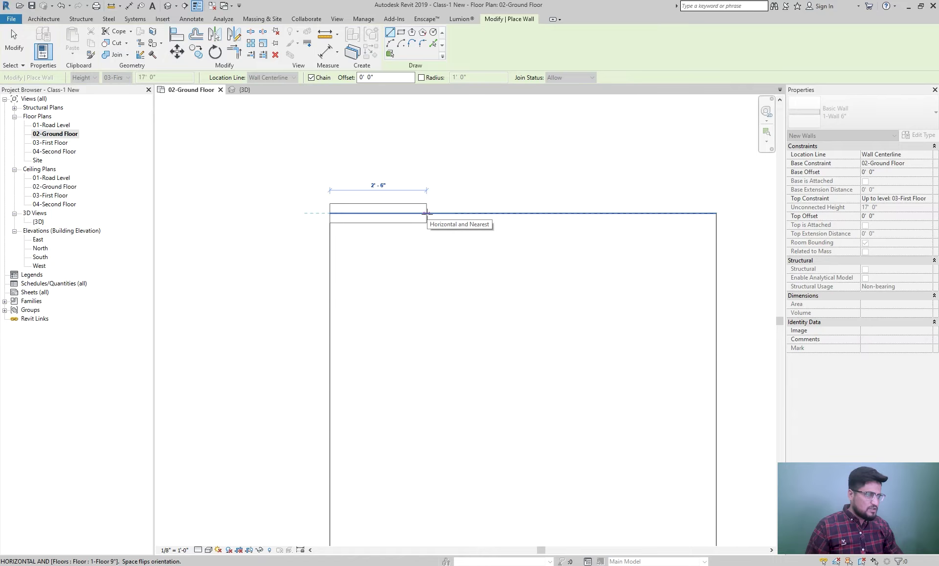
{"action": "scroll", "scroll_direction": "down", "scroll_amount": 3}
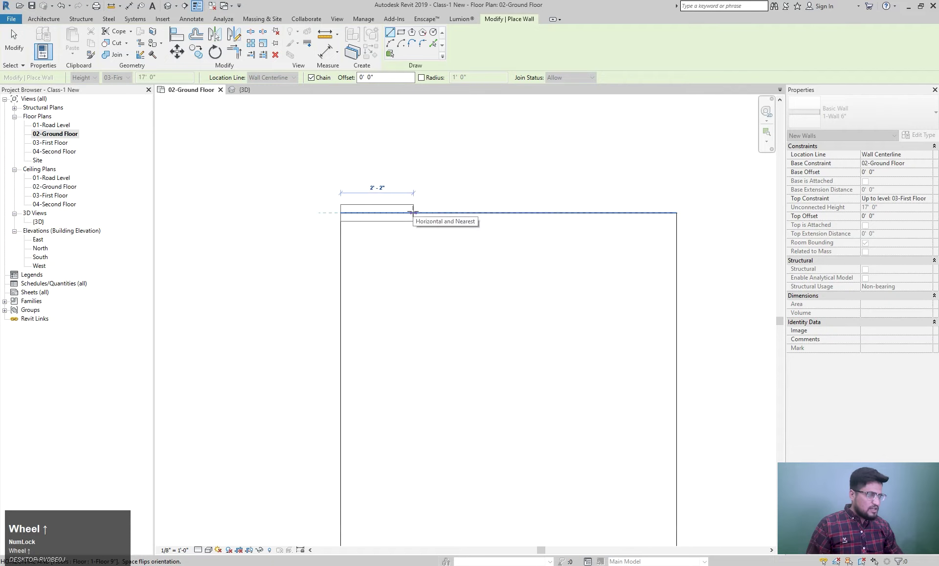
{"action": "scroll", "scroll_direction": "up", "scroll_amount": 3}
{"action": "scroll", "scroll_direction": "down", "scroll_amount": 3}
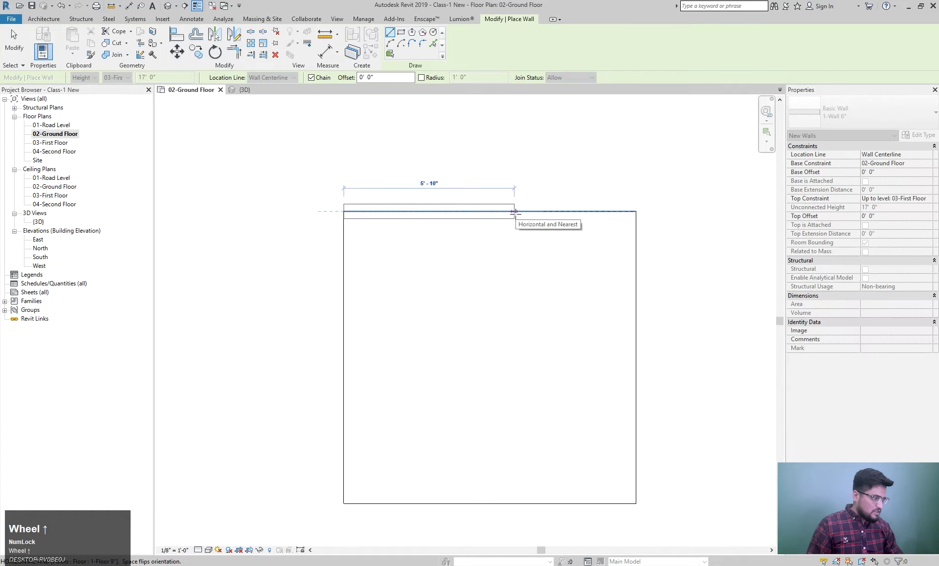
{"action": "scroll", "scroll_direction": "up", "scroll_amount": 3}
{"action": "key", "text": "Escape"}
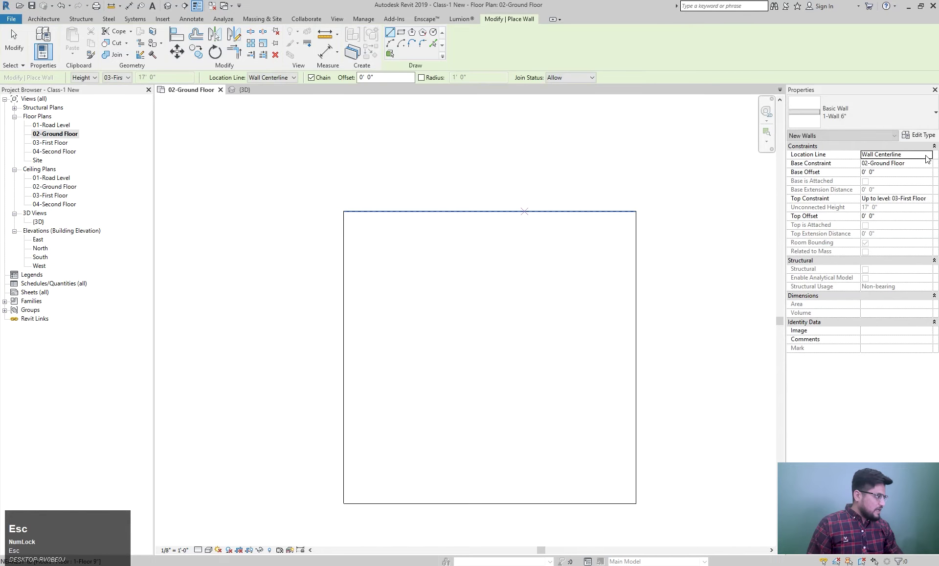
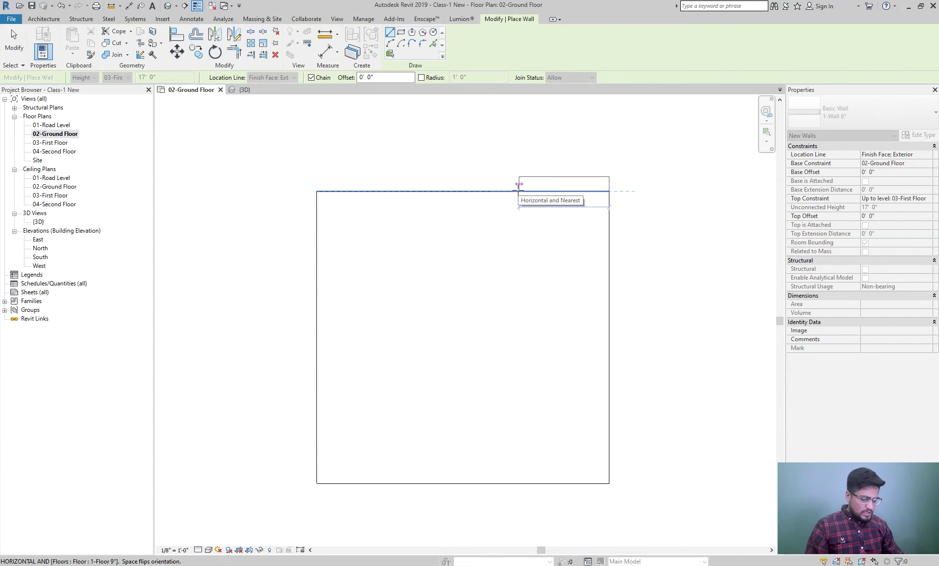
Step: Place the remaining 6-inch walls along the square, flipping orientation as needed, and finish the chain
{"action": "key", "text": "space"}
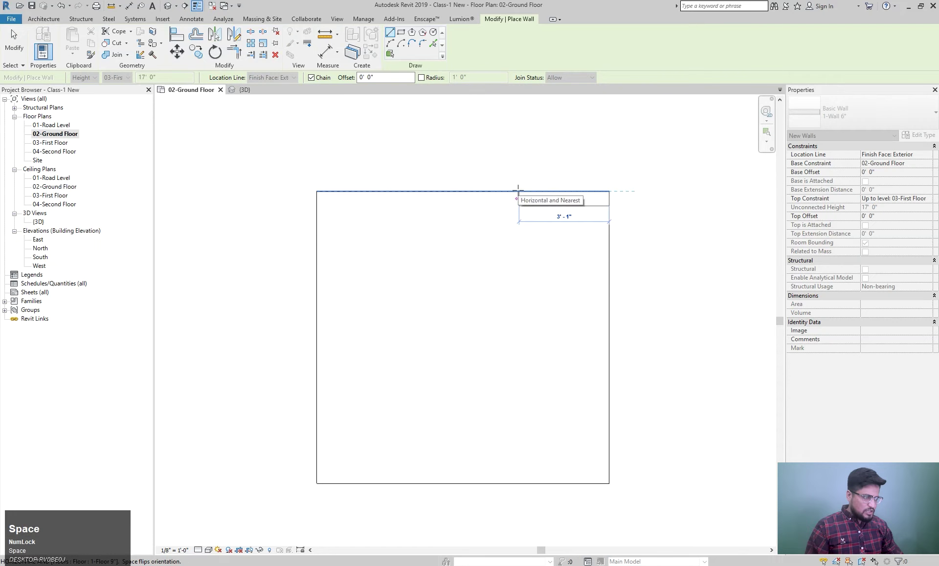
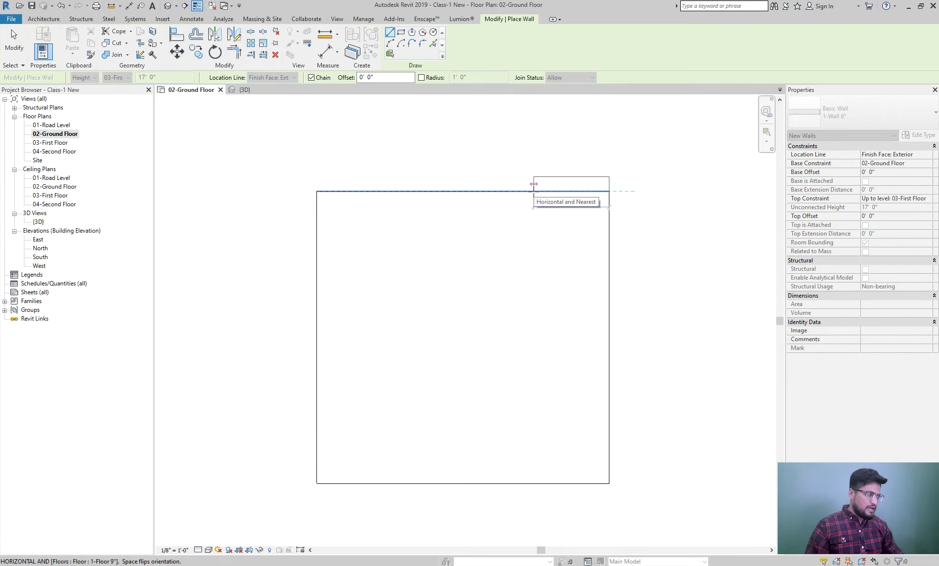
{"action": "key", "text": "space"}
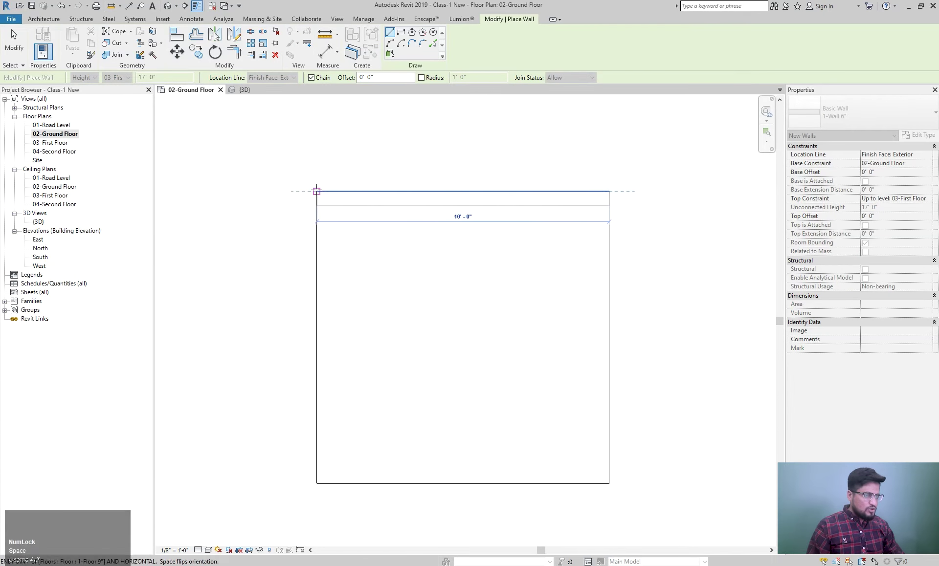
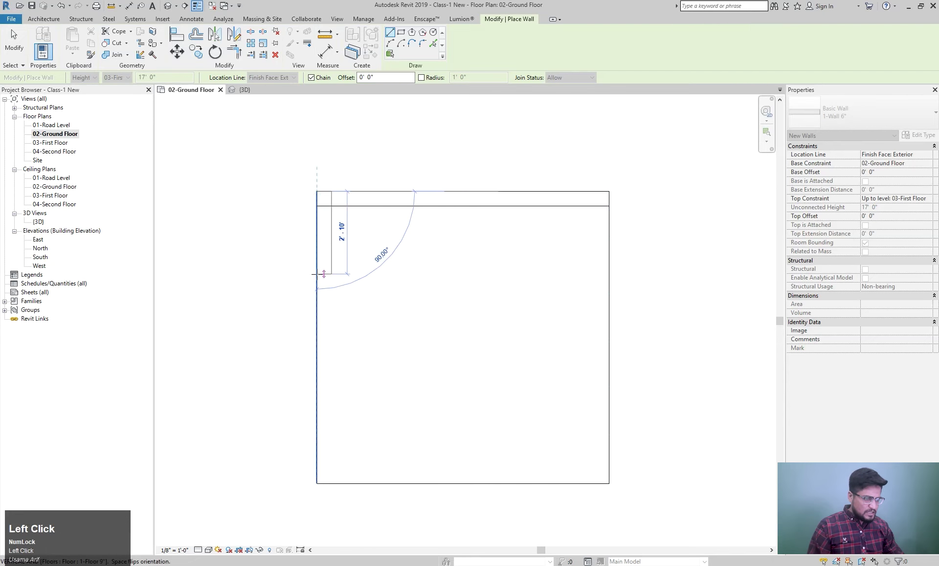
{"action": "key", "text": "space"}
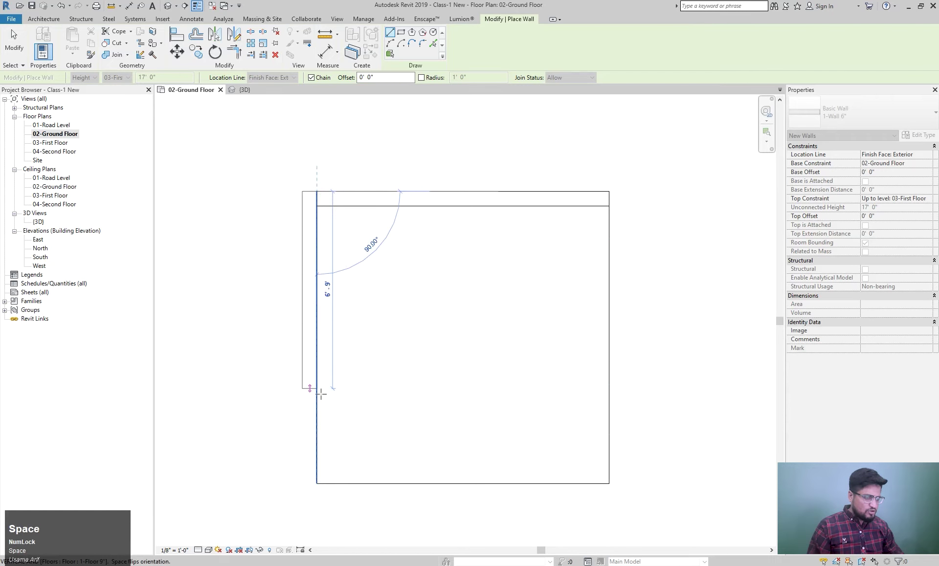
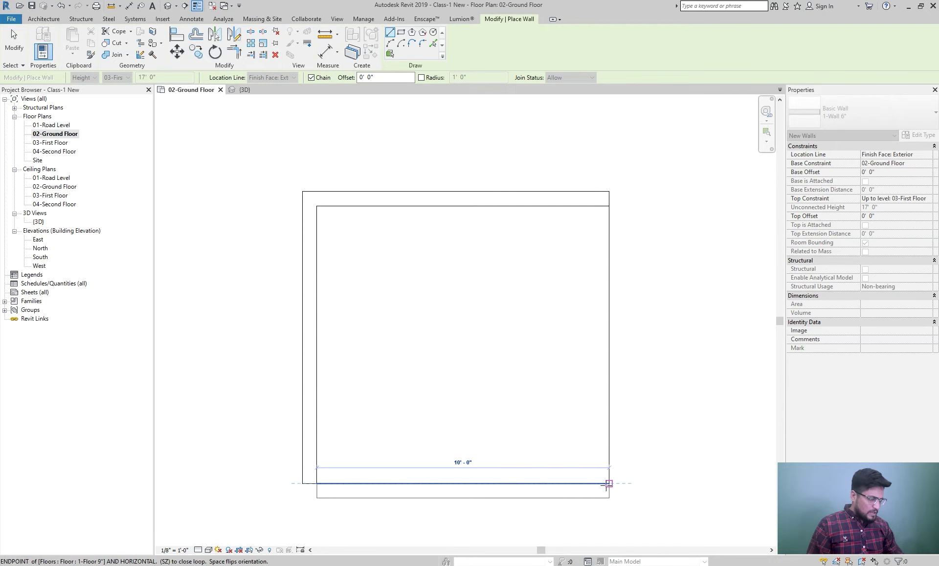
{"action": "key", "text": "Escape"}
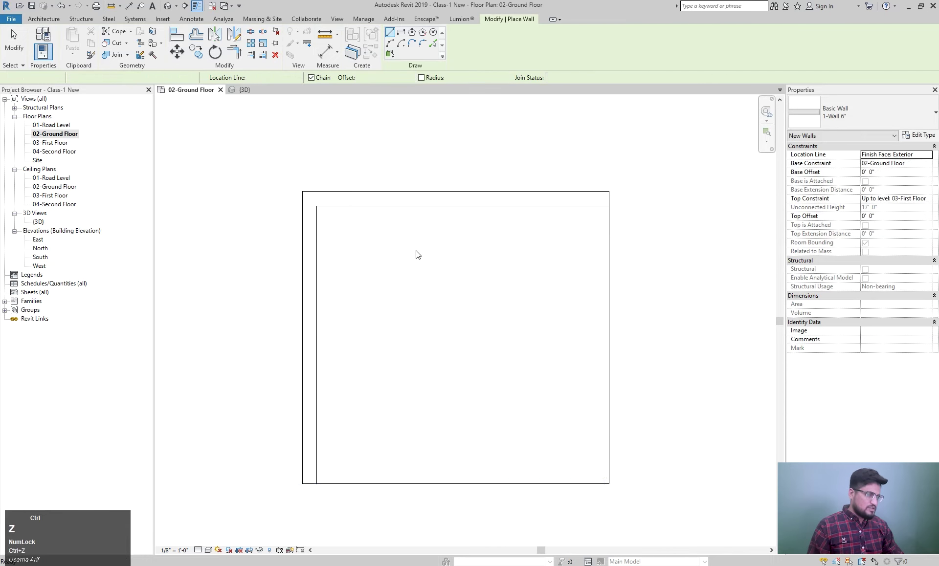
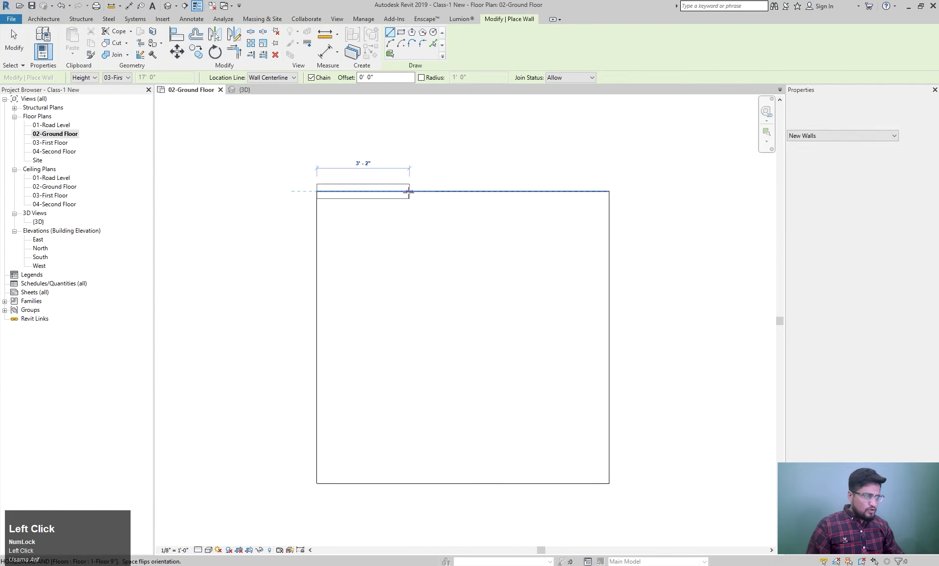
Step: Cancel the stray wall, set Location Line to Finish Face: Exterior, and restart at the top-left corner
{"action": "key", "text": "space"}
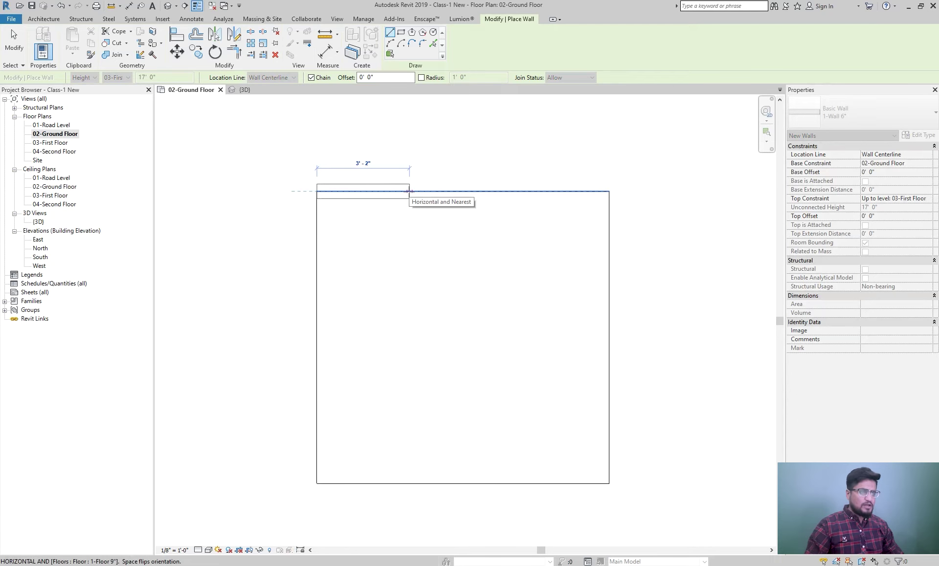
{"action": "key", "text": "Escape"}
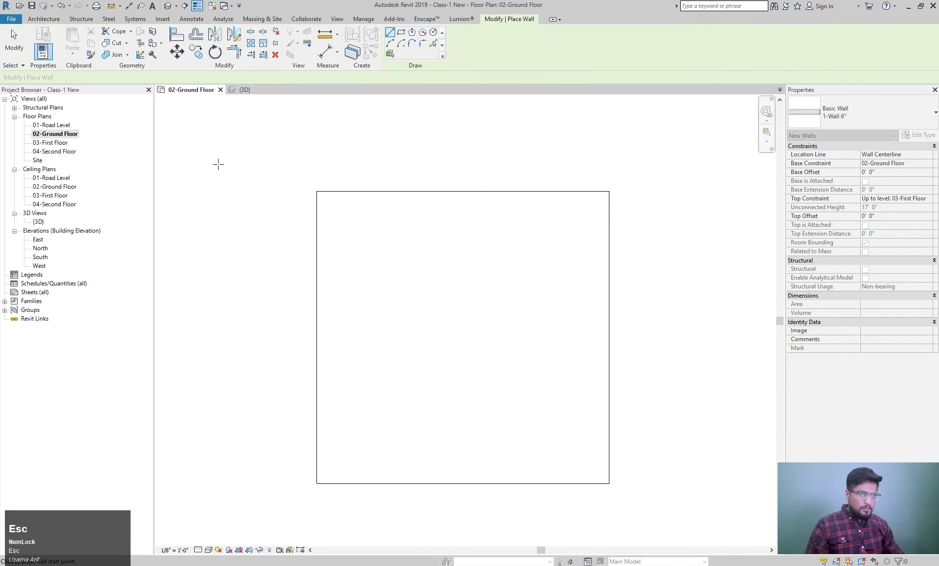
{"action": "left_click", "coordinate": [929, 158]}
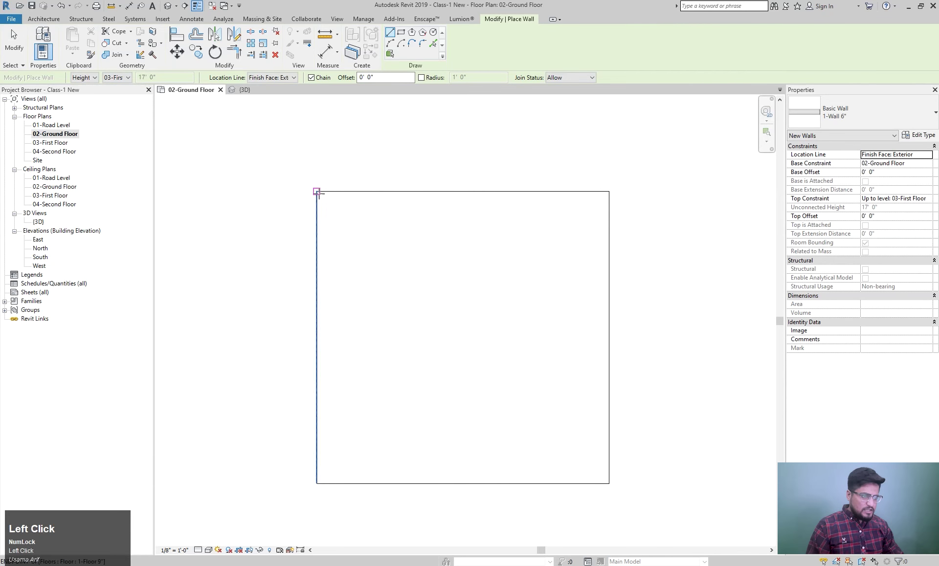
{"action": "left_click", "coordinate": [406, 40]}
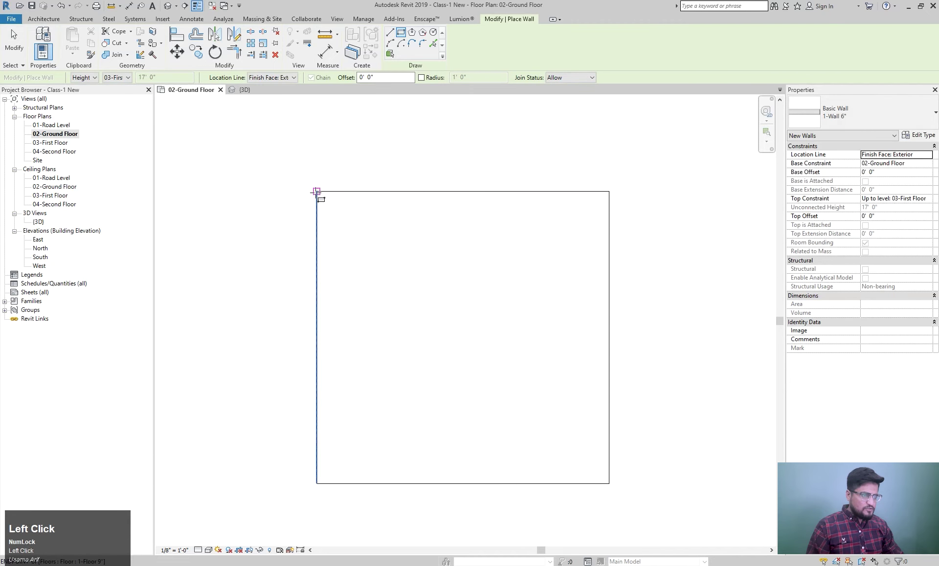
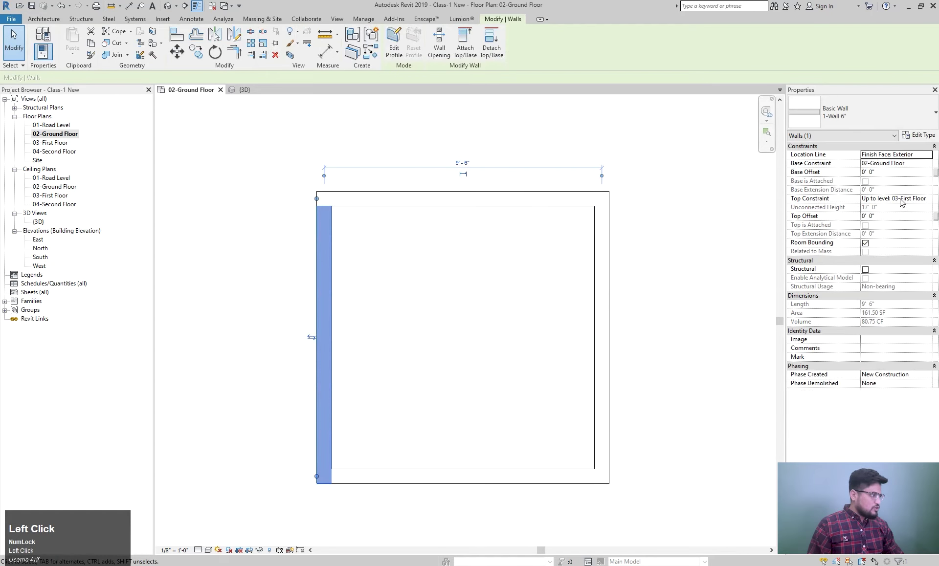
Step: Lower the 03-First Floor level from 22'-0" to 15'-0" in the East elevation
{"action": "middle_click", "coordinate": [427, 281]}
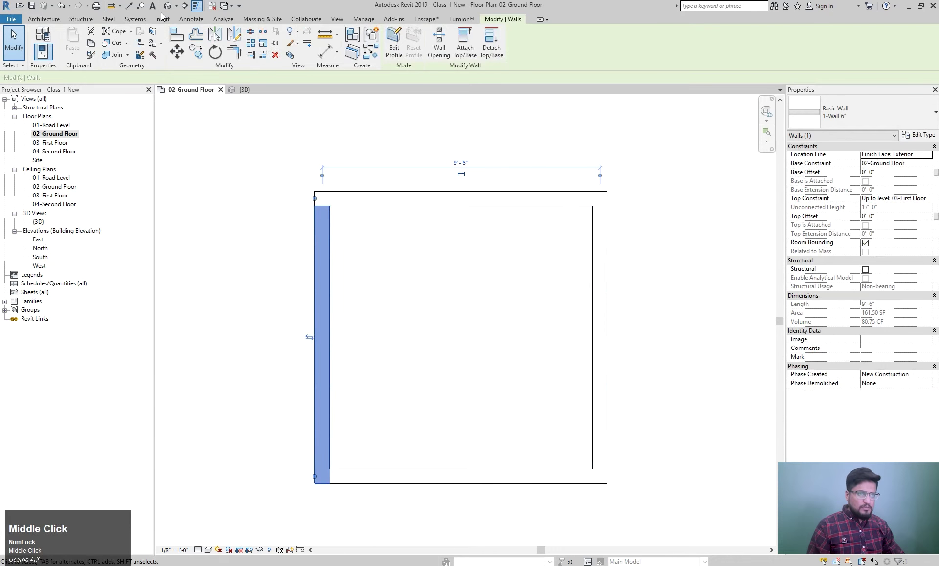
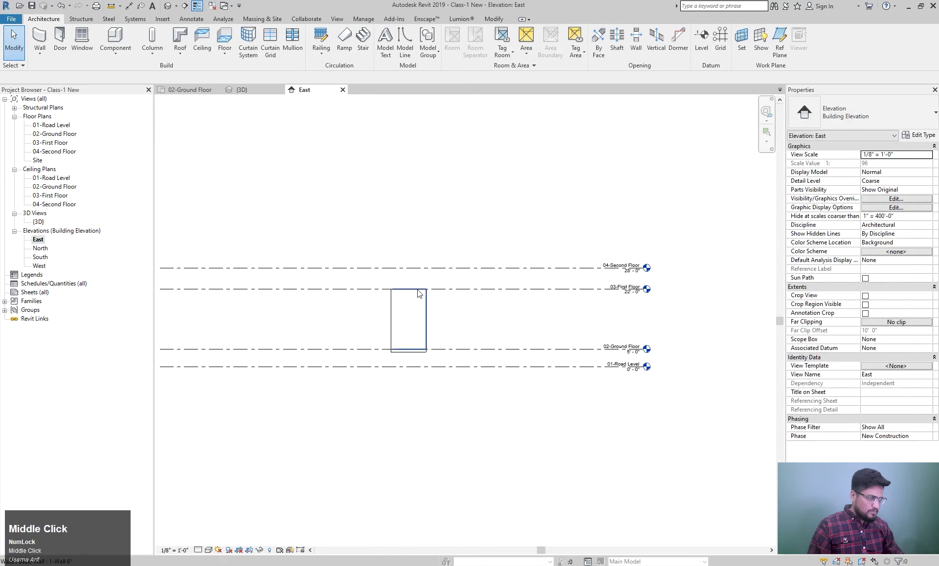
{"action": "scroll", "scroll_direction": "up", "scroll_amount": 3}
{"action": "left_click", "coordinate": [626, 292]}
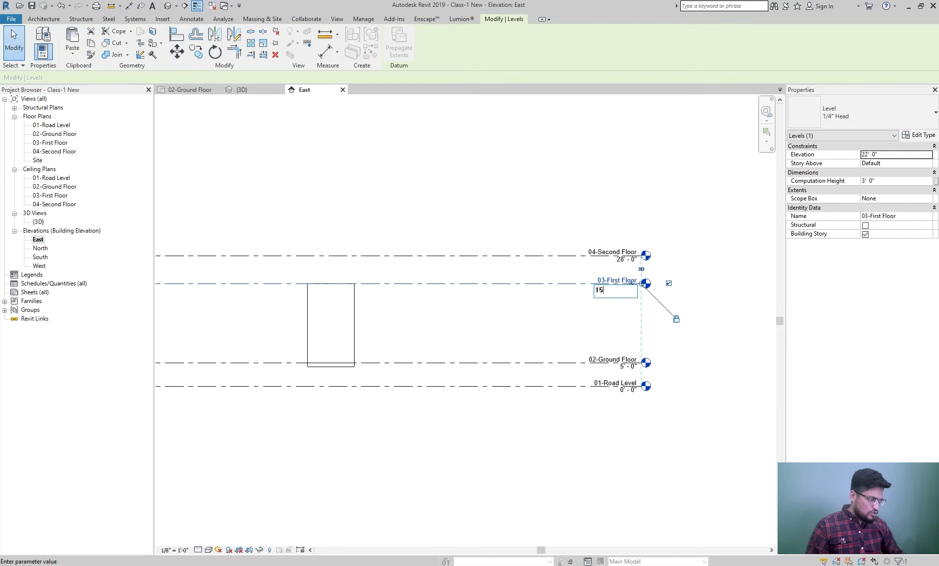
{"action": "key", "text": "'"}
{"action": "key", "text": "Return"}
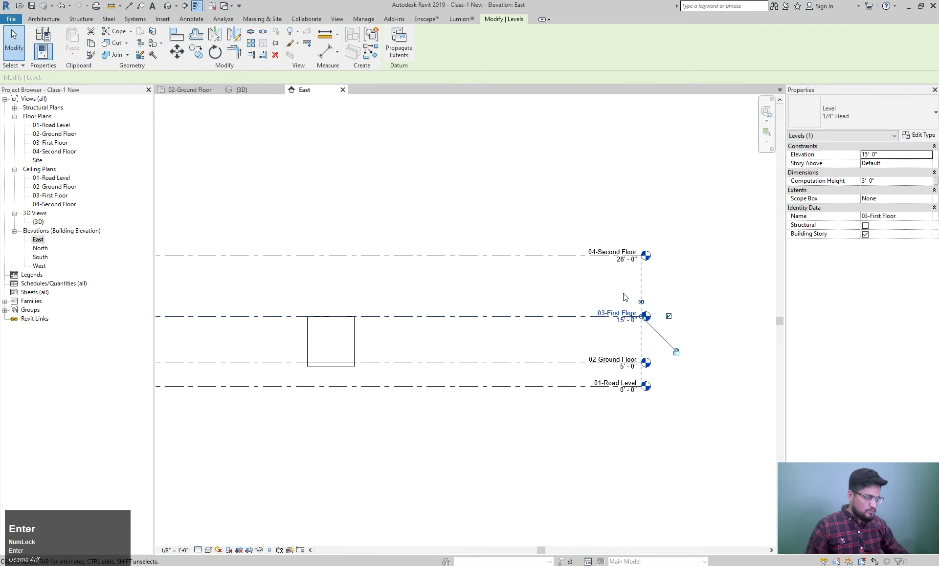
{"action": "scroll", "scroll_direction": "up", "scroll_amount": 3}
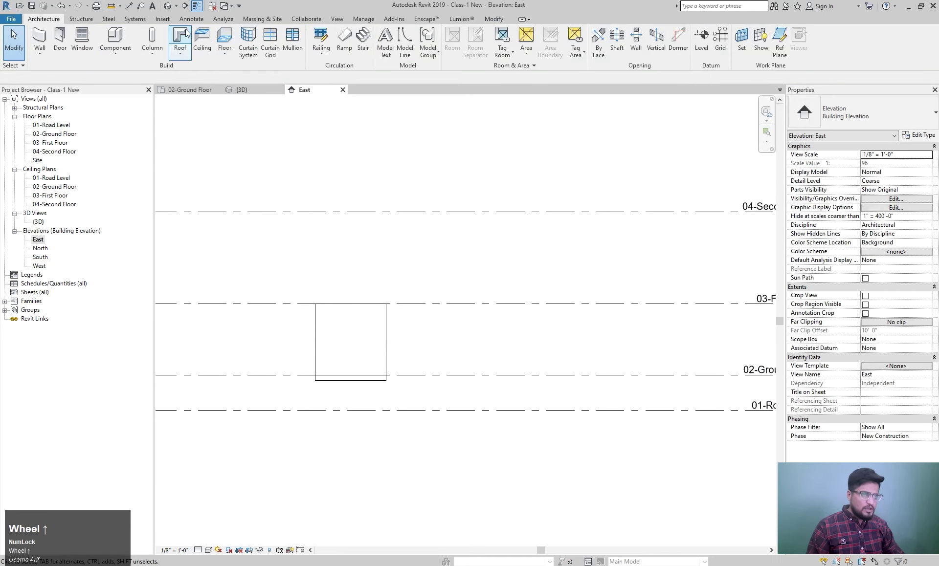
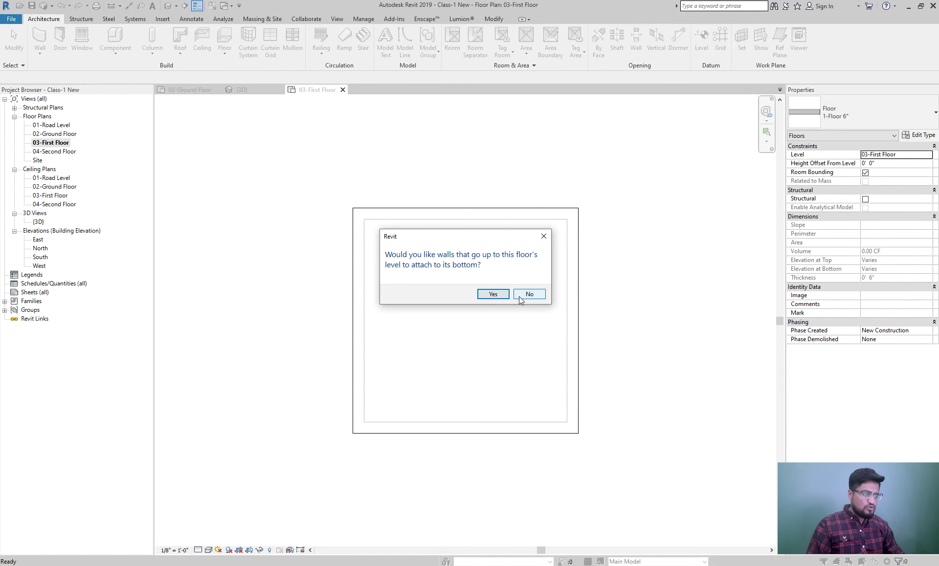
Step: Decline attaching the walls to the new 1-Floor 6" slab on 03-First Floor
{"action": "left_click", "coordinate": [522, 298]}
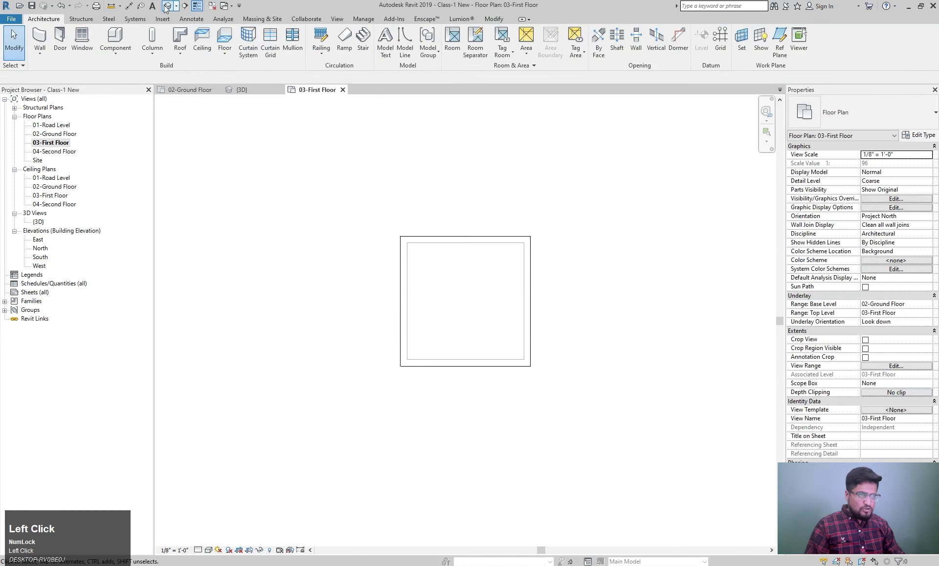
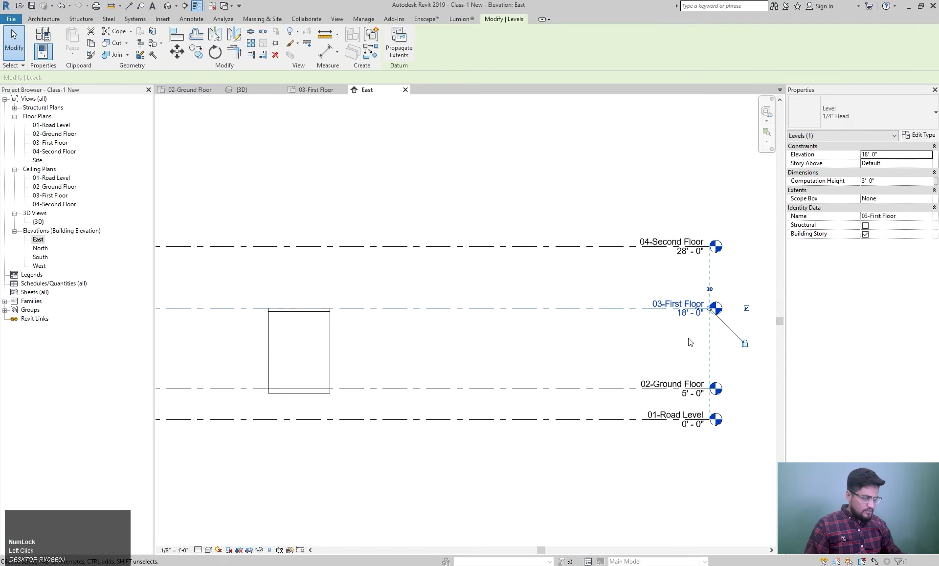
Step: Finish the recreated 03-First Floor slab and attach the walls below to its underside
{"action": "key", "text": "Escape"}
{"action": "key", "text": "Return"}
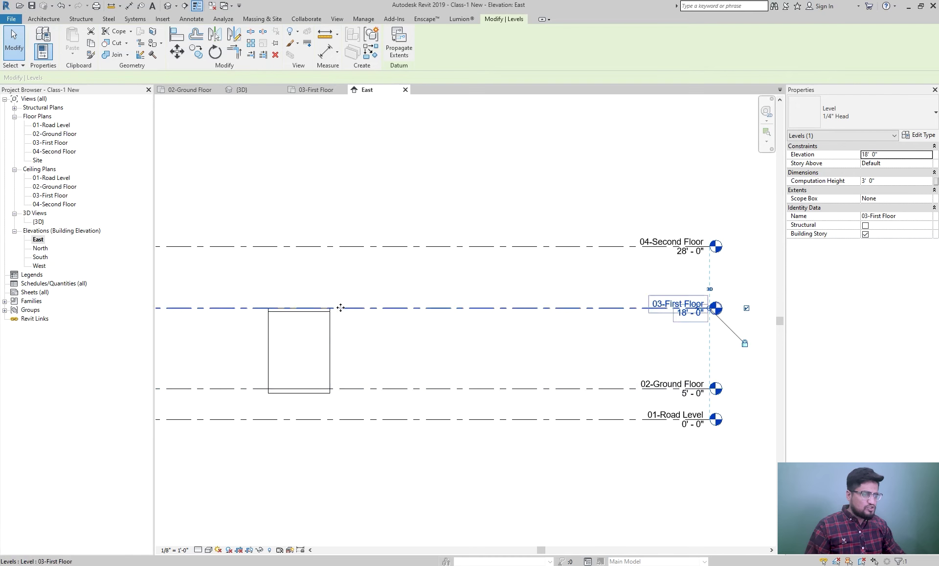
{"action": "left_click", "coordinate": [357, 319]}
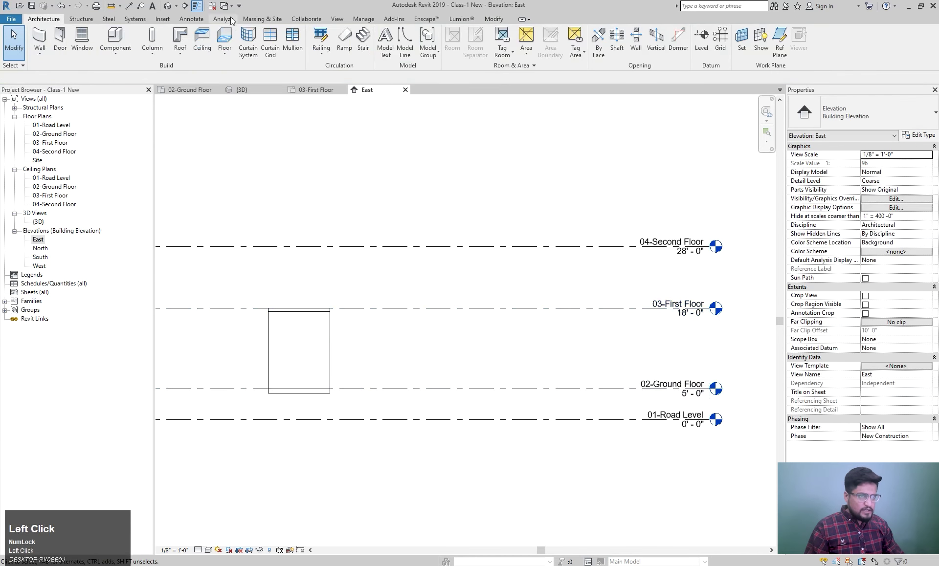
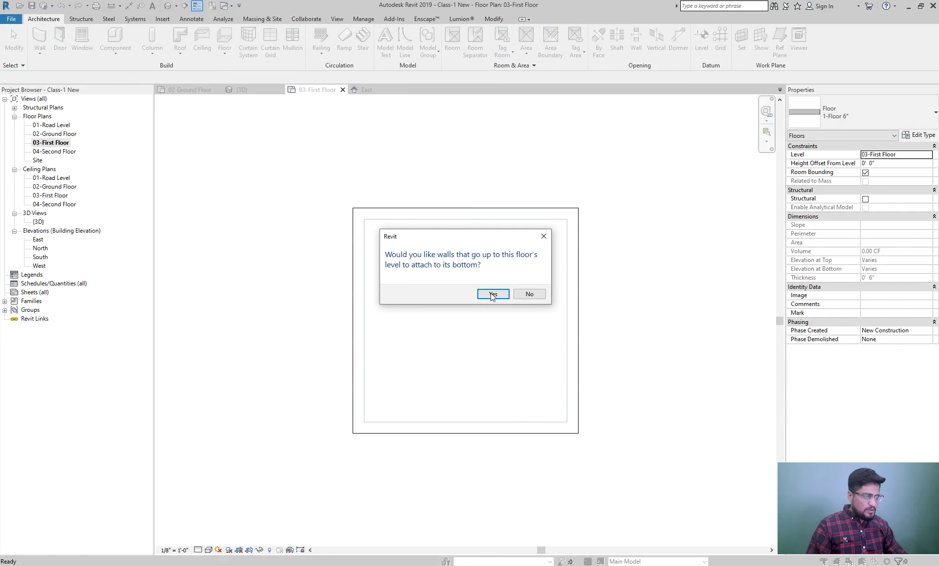
{"action": "left_click", "coordinate": [499, 296]}
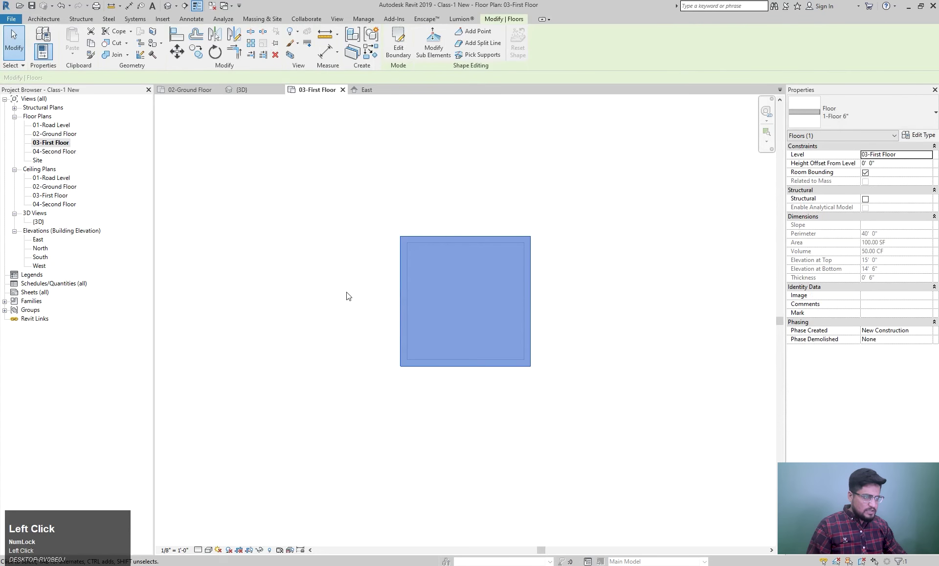
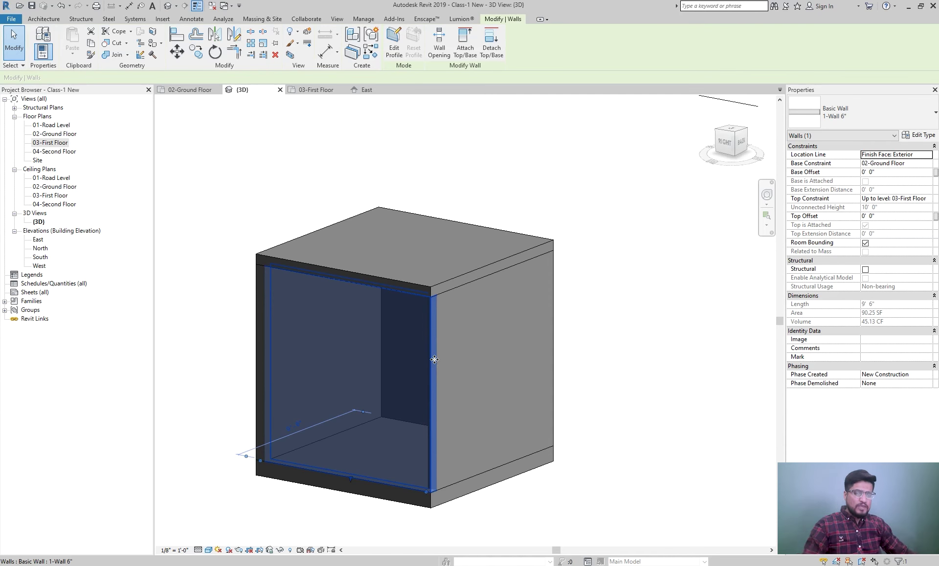
Step: Raise 03-First Floor to 18'-0" and select a wall to confirm its top follows the slab
{"action": "key", "text": "Escape"}
{"action": "left_click", "coordinate": [45, 244]}
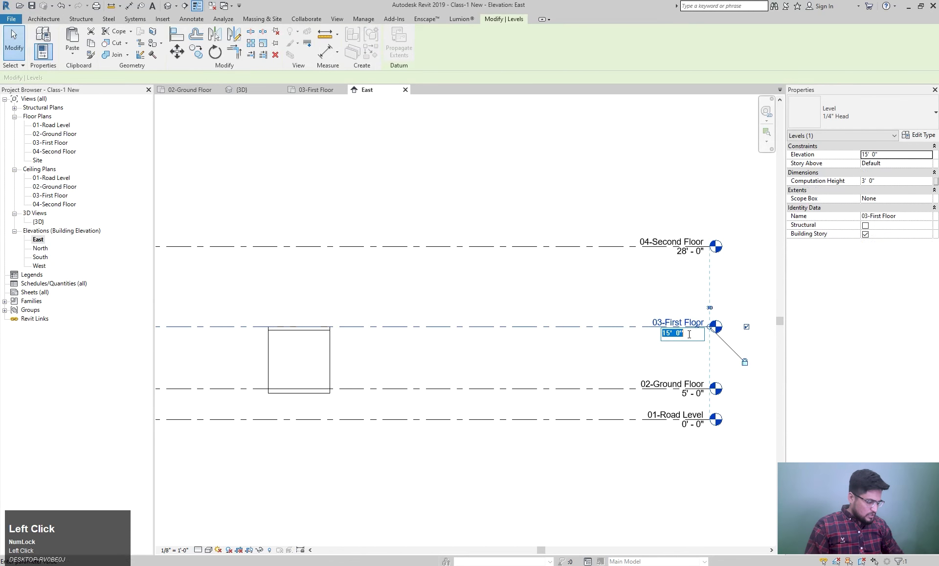
{"action": "key", "text": "'"}
{"action": "key", "text": "Return"}
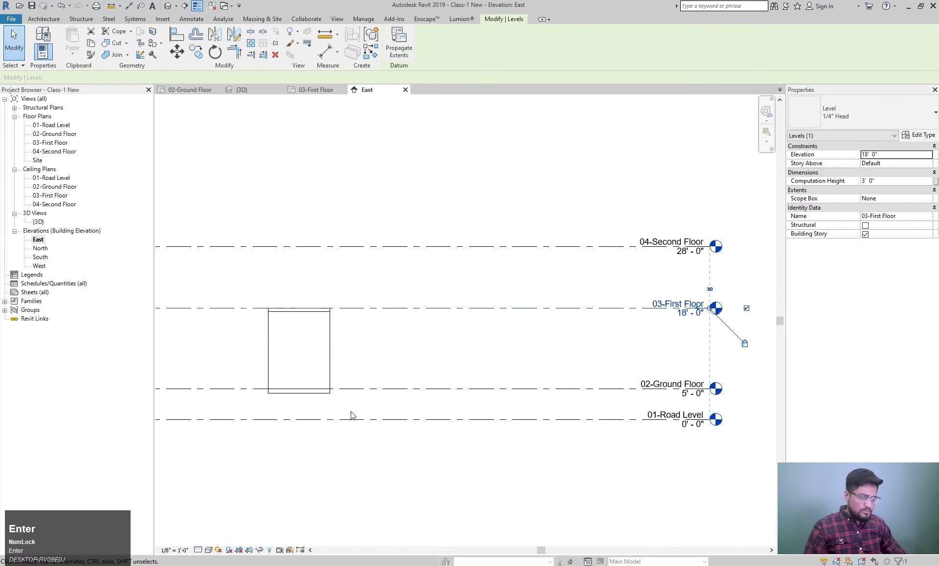
{"action": "left_click", "coordinate": [334, 336]}
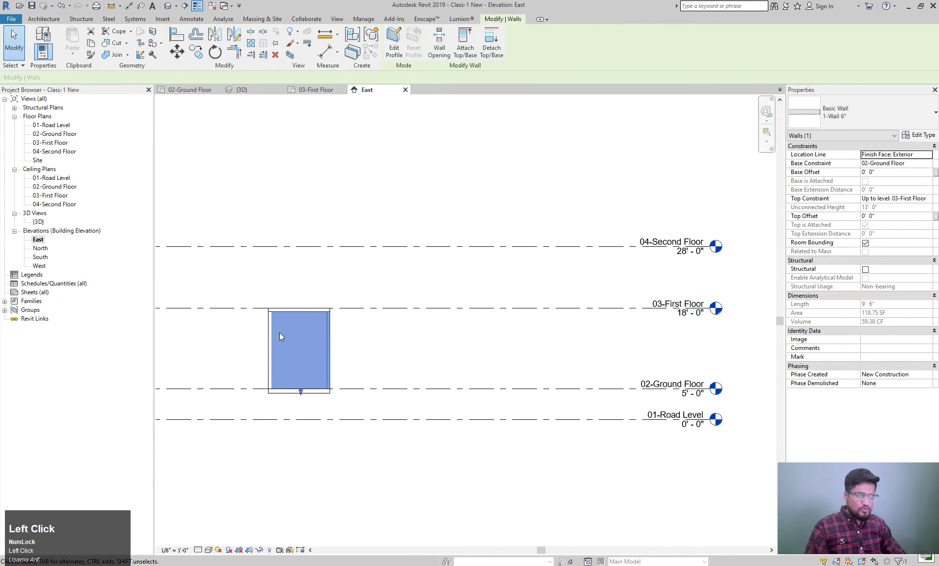